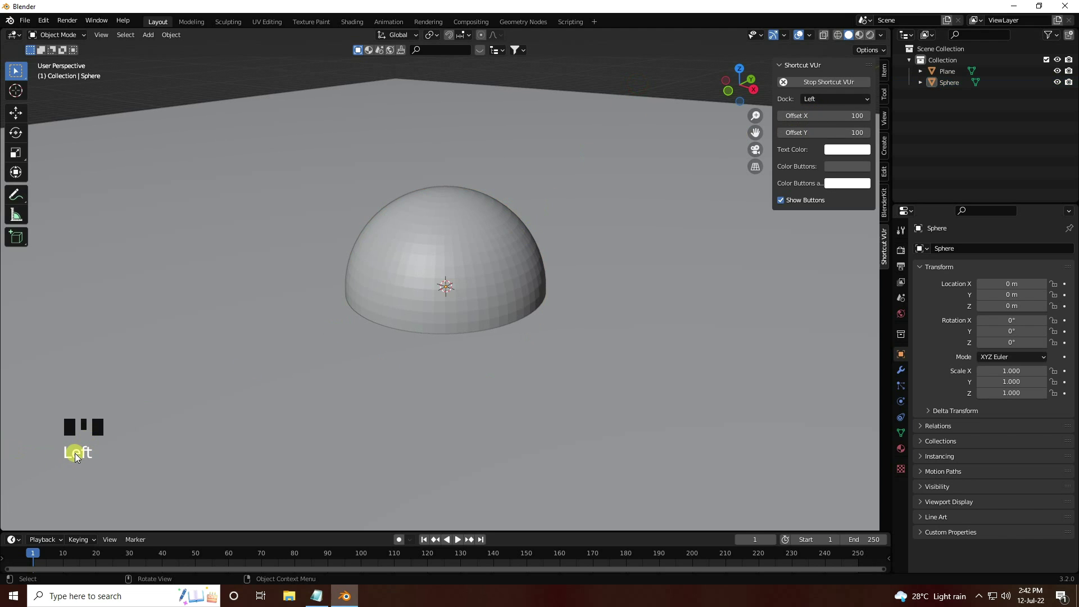
From front view, move the sphere 2 m up the Z axis so it rests above the floor
key("KP_1")
left_click(446, 255)
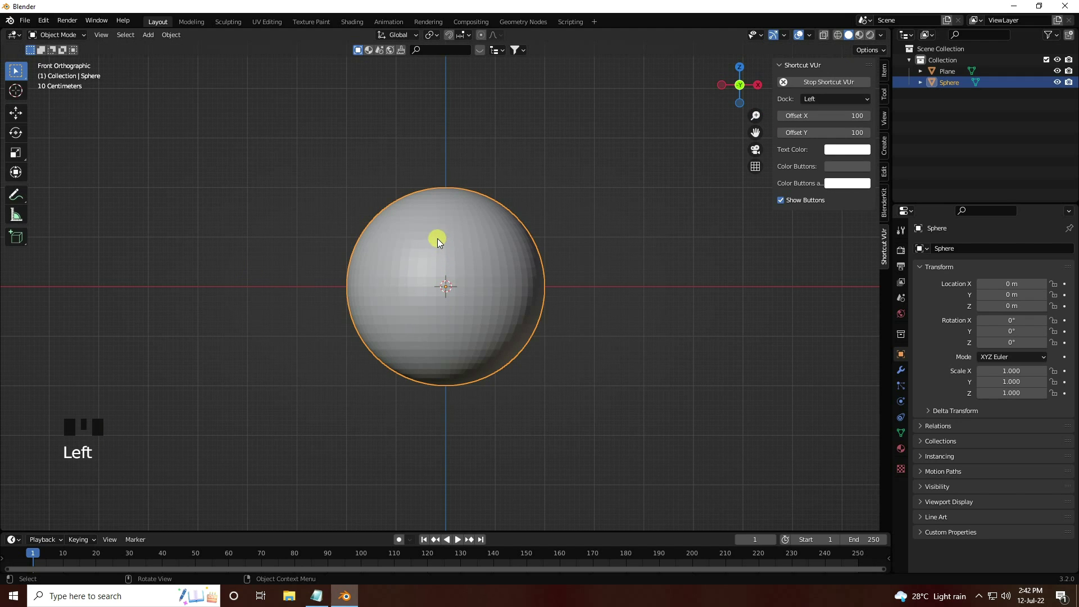
left_click_drag(442, 241, 22, 110)
left_click(22, 110)
scroll("down", 3)
left_click(450, 246)
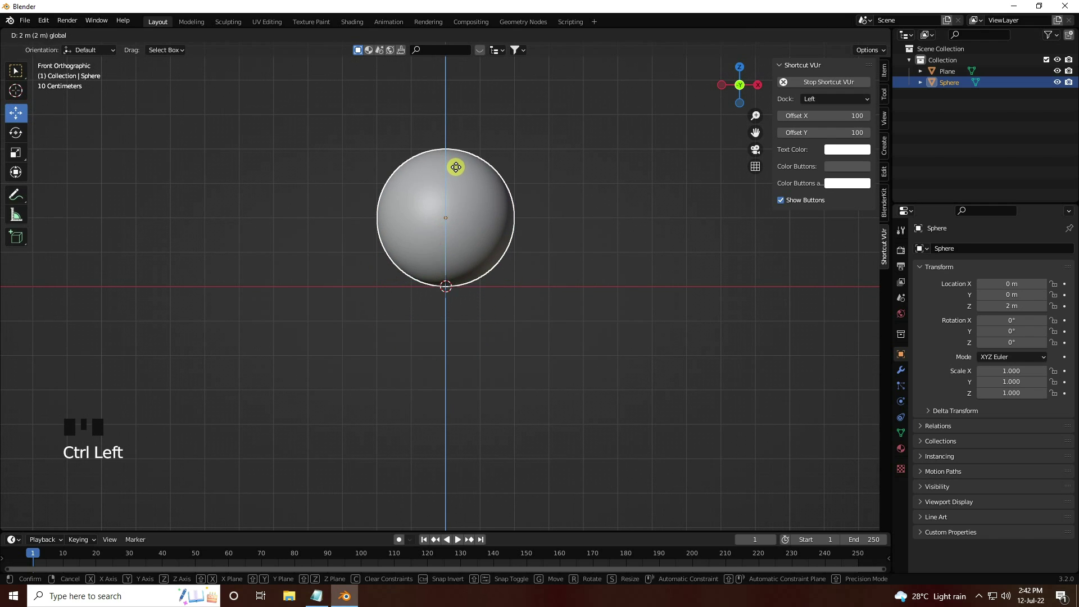
left_click_drag(431, 285, 472, 328)
scroll("up", 3)
left_click_drag(485, 333, 497, 281)
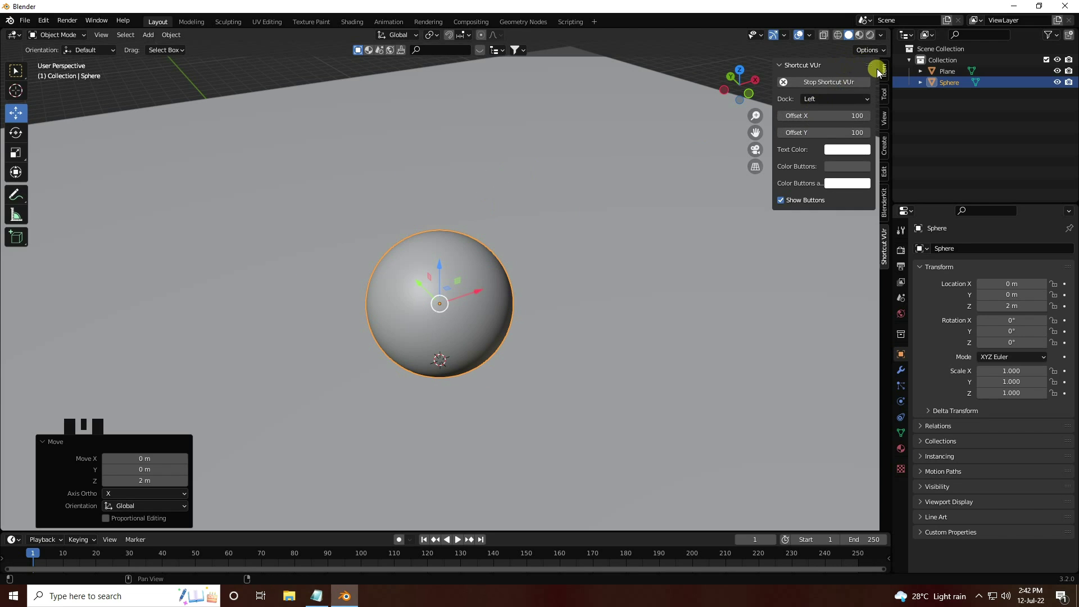
Show the Item transform panel and scrub the timeline to check the sphere's motion
left_click(886, 73)
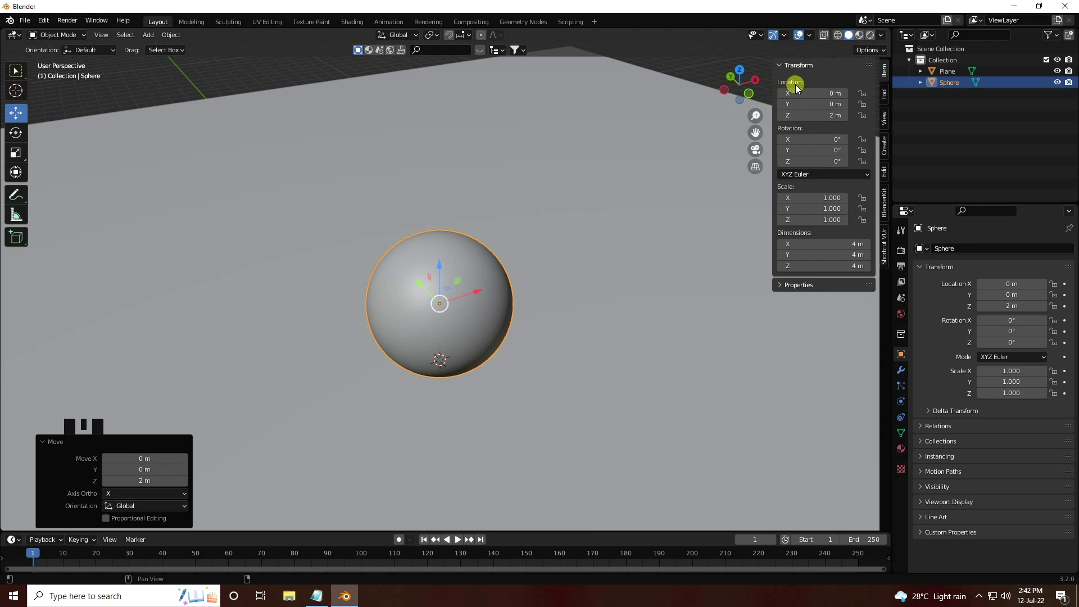
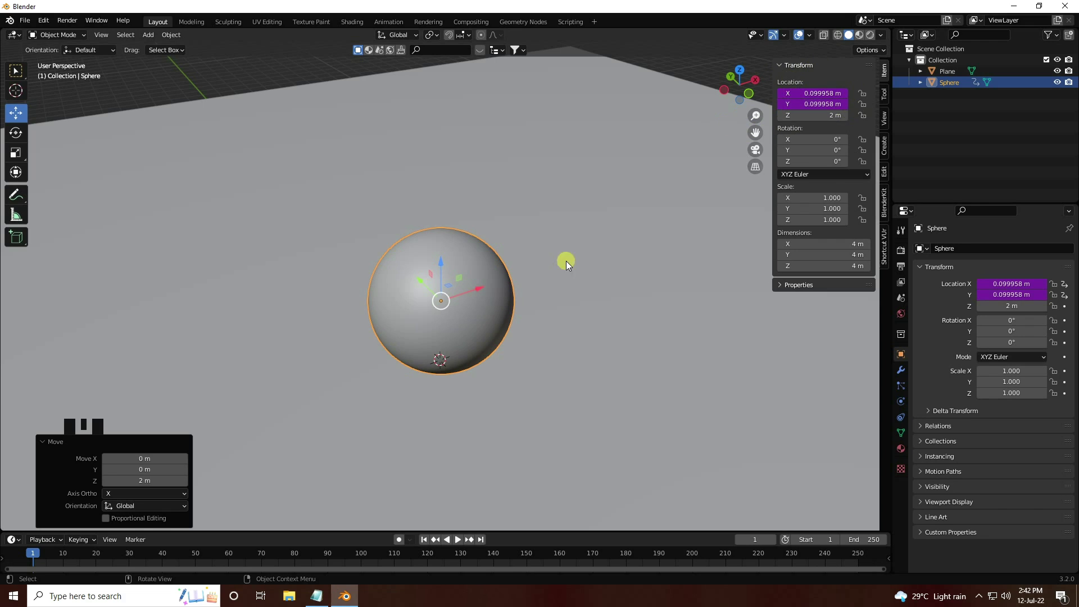
left_click(422, 540)
left_click_drag(427, 541, 526, 250)
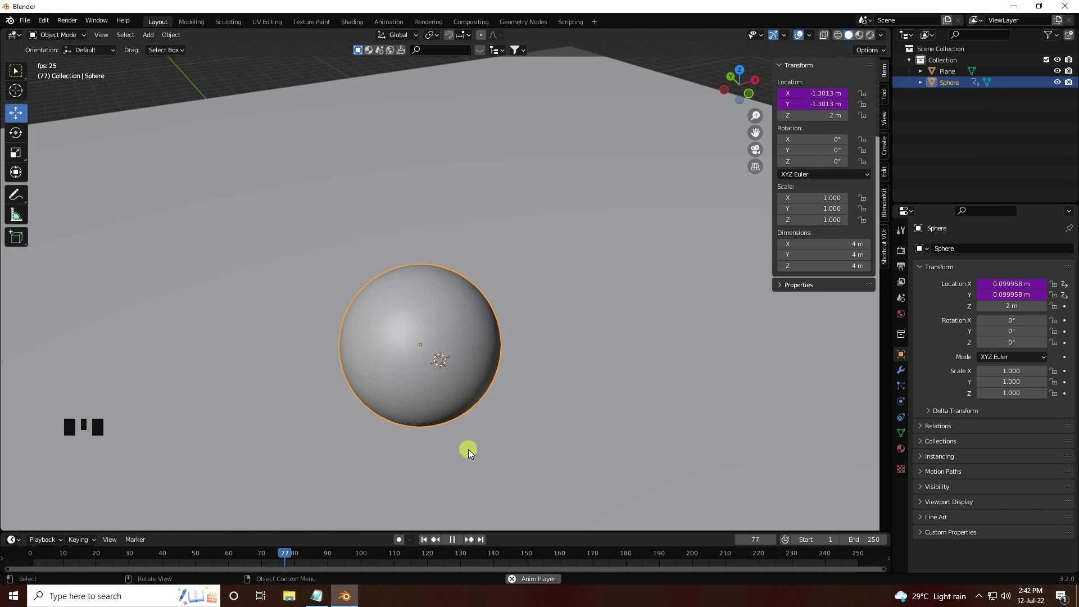
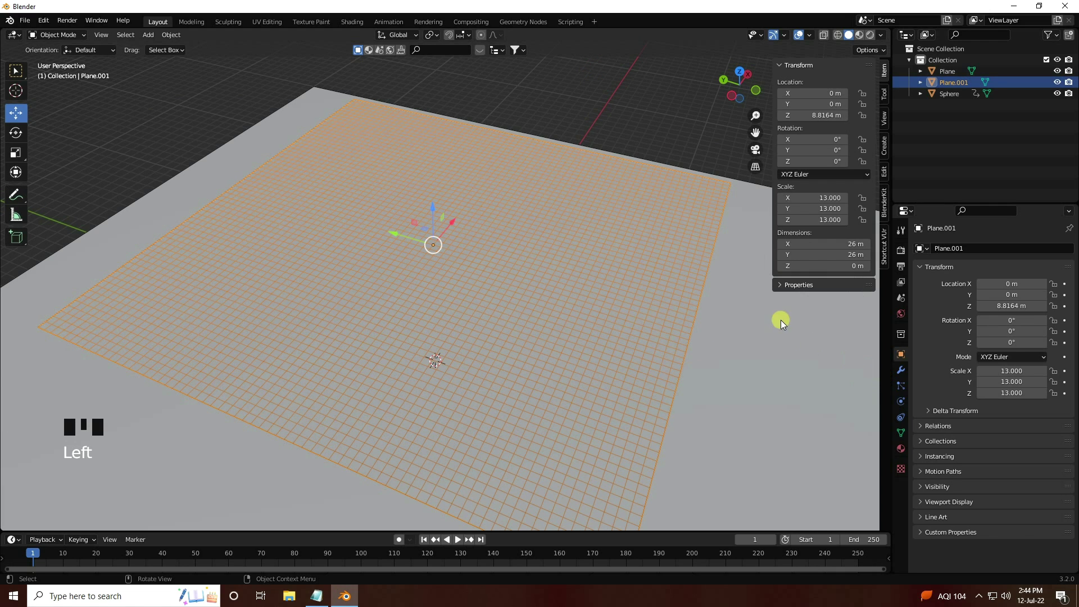
Hide the N panel and give Plane.001 a Cloth physics simulation
key("n")
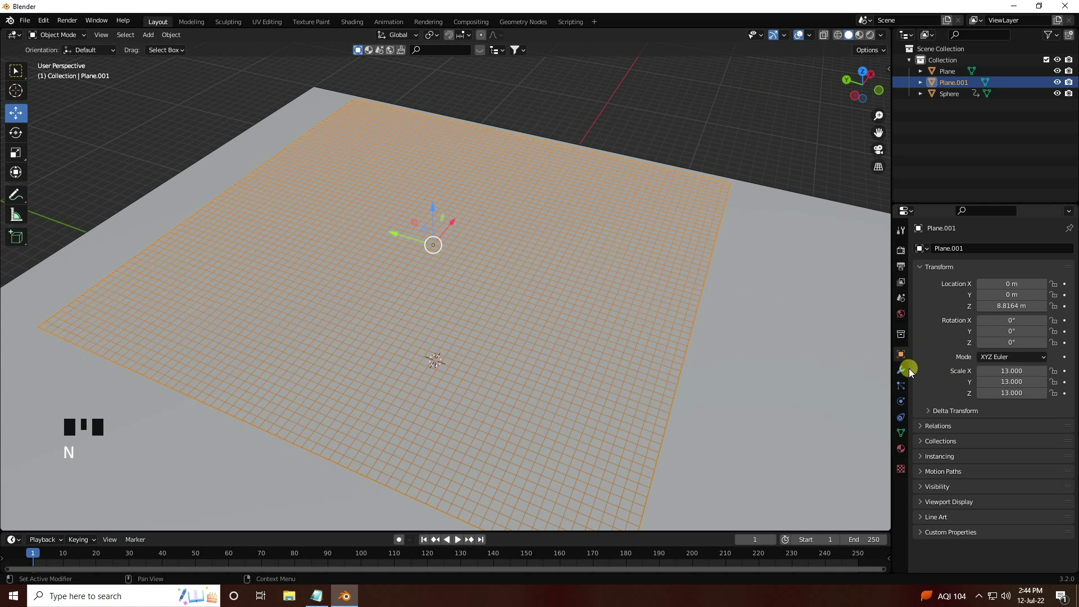
left_click(906, 372)
left_click_drag(965, 252, 1024, 287)
scroll("up", 3)
left_click_drag(525, 305, 450, 323)
left_click(450, 323)
left_click(608, 377)
Select the sphere and bring up its physics options
left_click(428, 322)
left_click(908, 398)
double_click(907, 409)
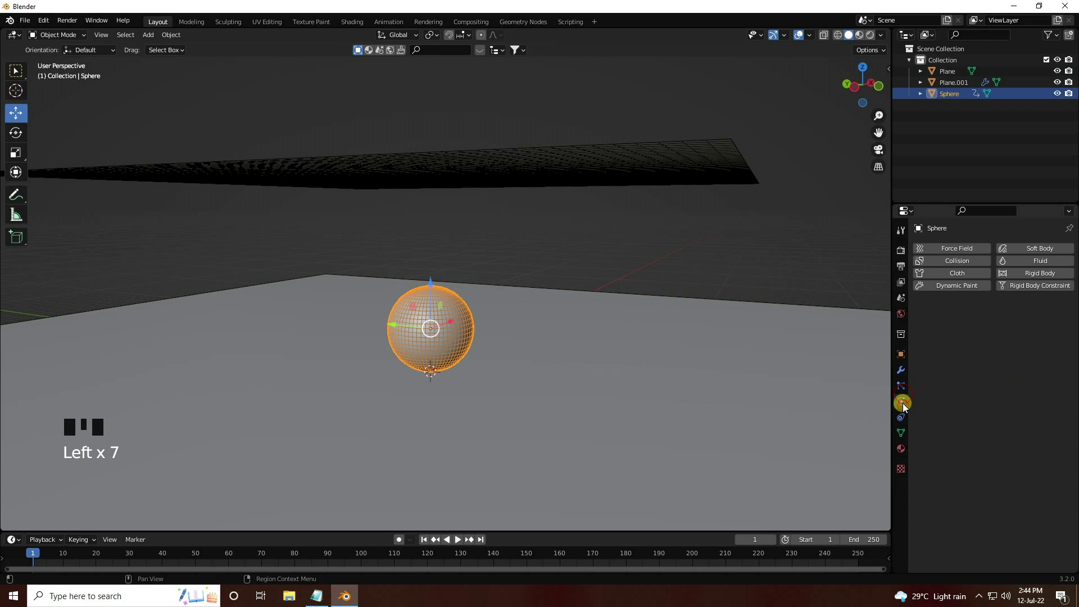
Give the floor Plane Collision physics and play the timeline
left_click_drag(966, 264, 581, 356)
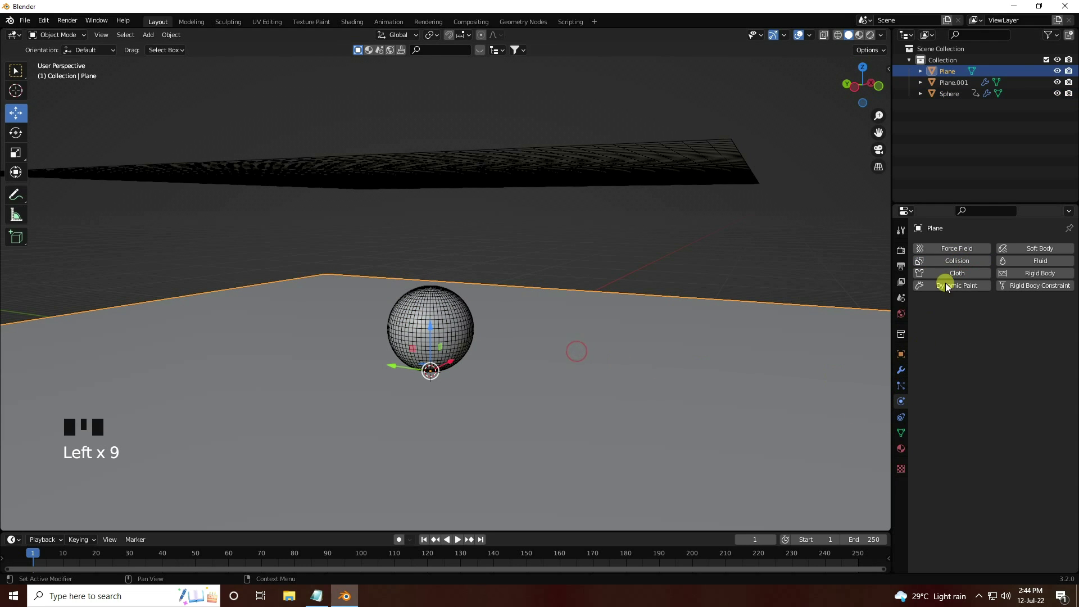
left_click(953, 263)
left_click_drag(419, 378, 422, 545)
left_click_drag(422, 545, 448, 310)
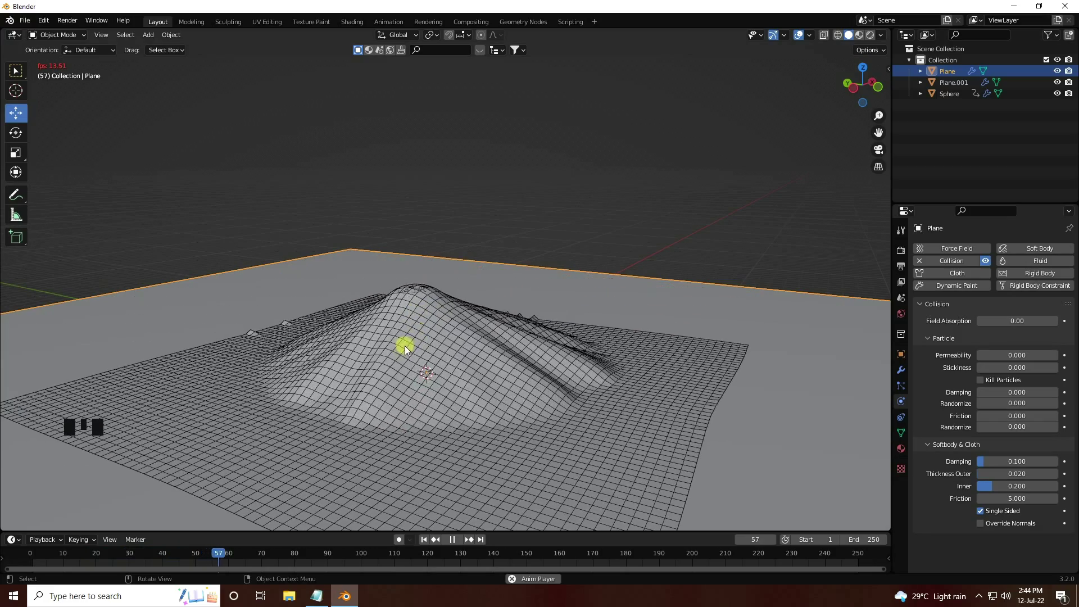
Orbit around the scene to watch the sheet drape over the sphere
left_click_drag(399, 374, 426, 411)
scroll("up", 3)
left_click_drag(446, 369, 554, 246)
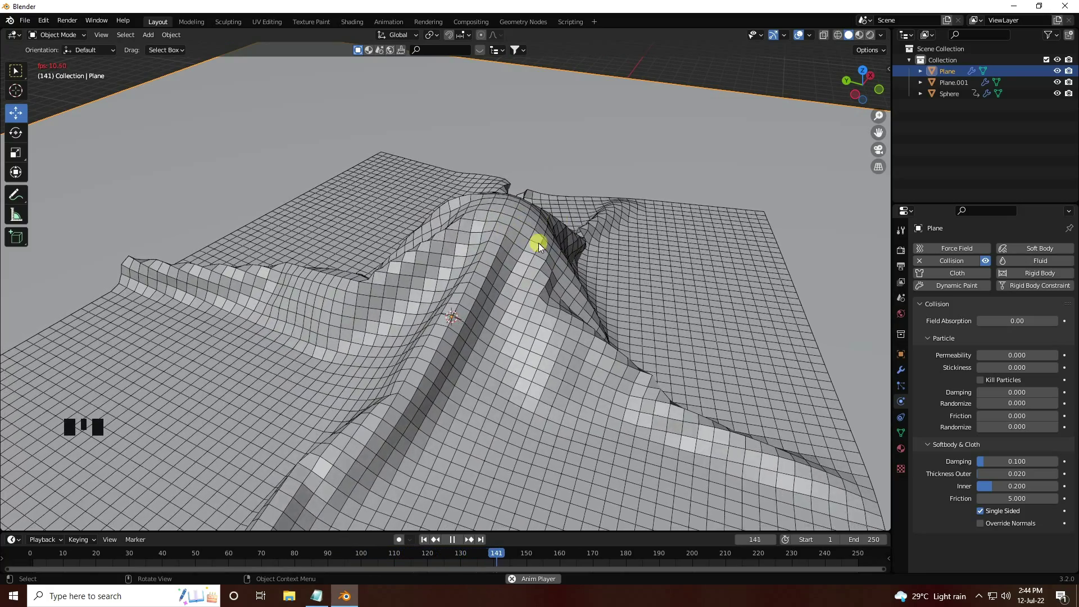
left_click_drag(554, 240, 554, 261)
left_click_drag(533, 297, 501, 243)
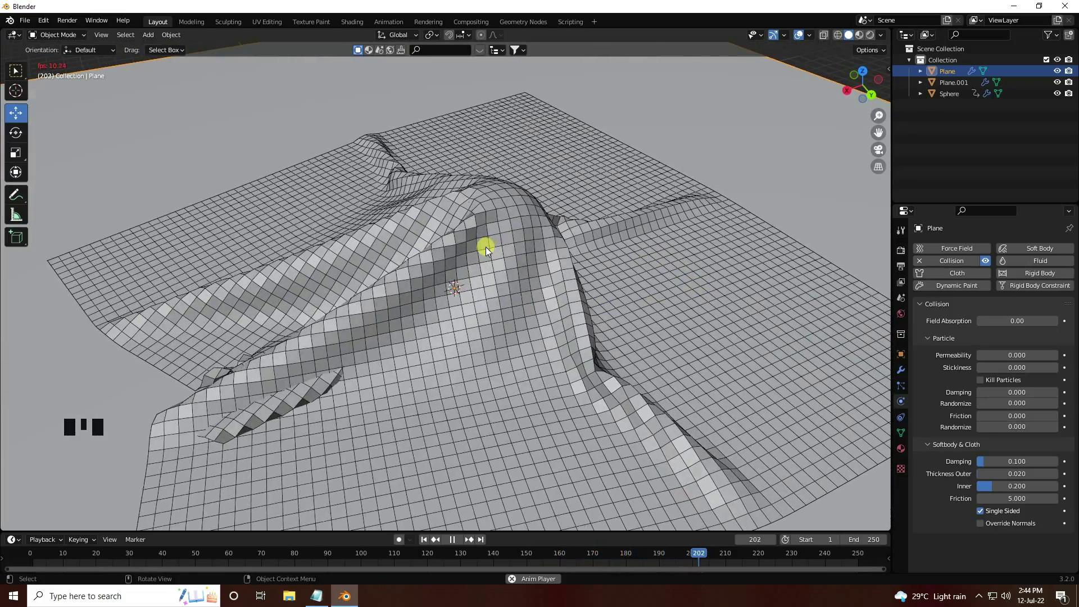
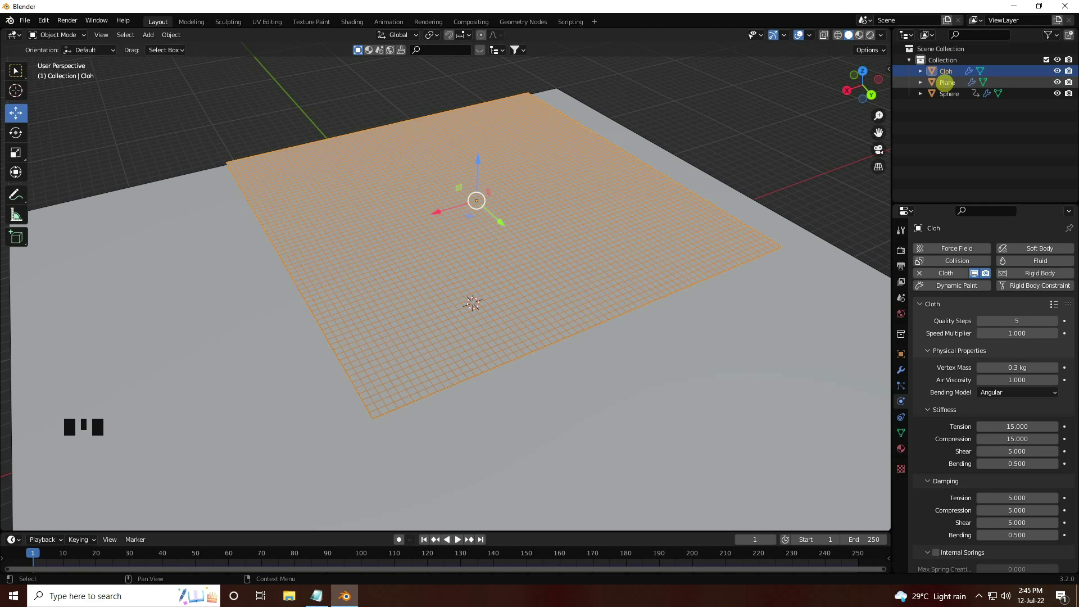
Add a Subdivision modifier at render level 1 and move it above the cloth simulation
left_click(951, 75)
scroll("up", 3)
left_click(904, 373)
left_click_drag(940, 248, 959, 363)
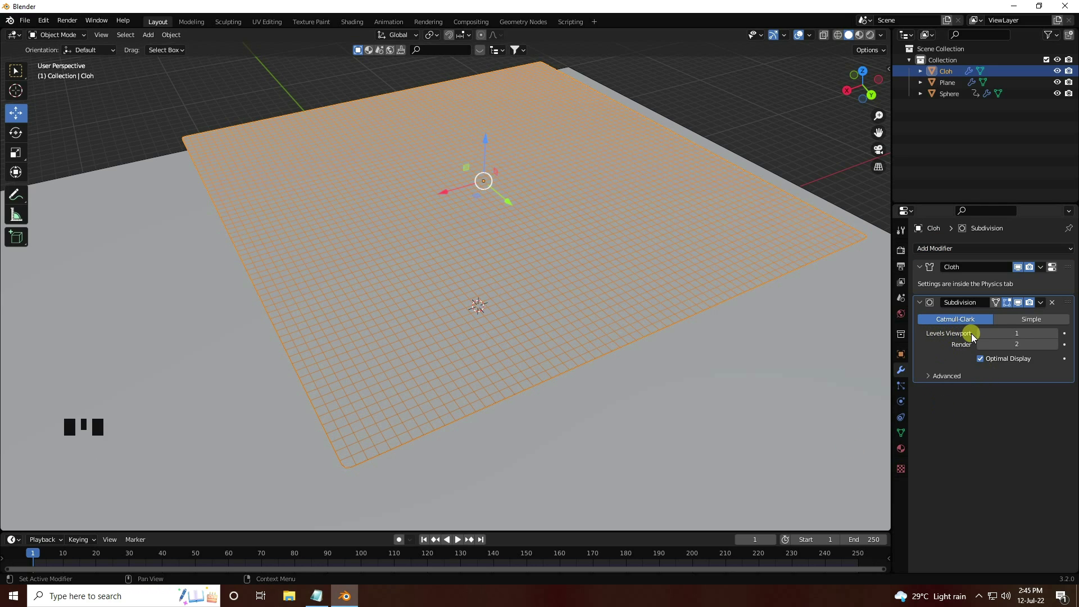
left_click_drag(983, 350, 958, 480)
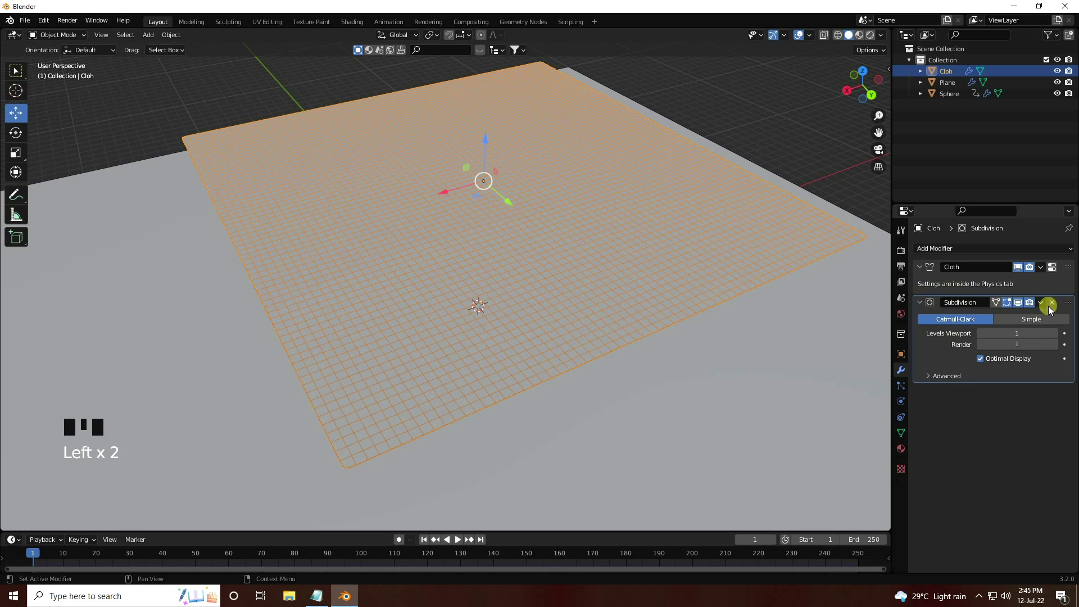
left_click_drag(1070, 307, 1068, 264)
Replay the animation and orbit to see the smoothed folds
scroll("up", 3)
left_click_drag(539, 350, 426, 545)
left_click_drag(426, 545, 505, 210)
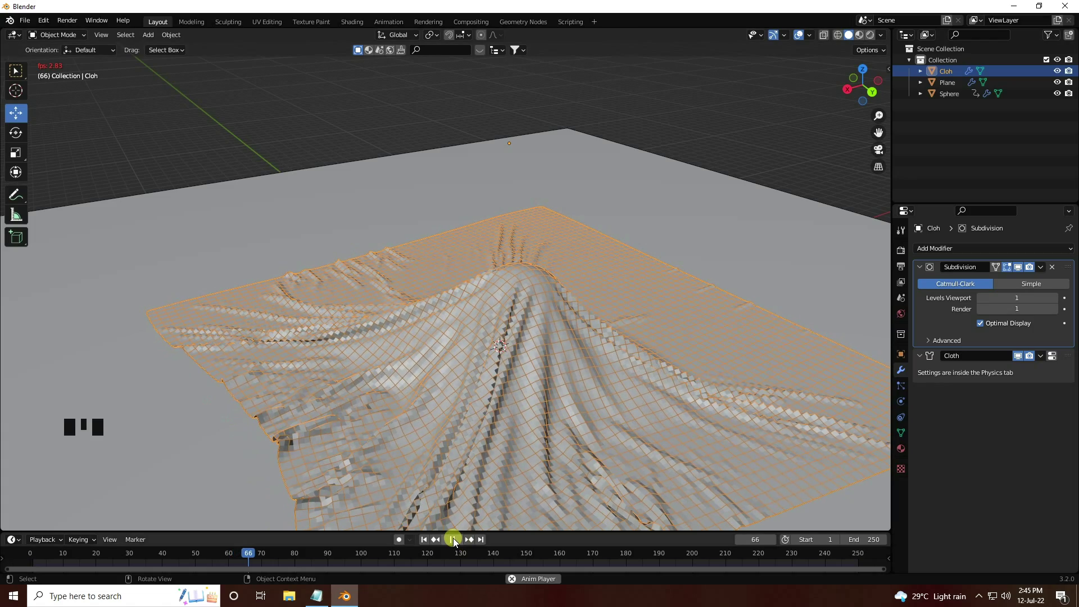
Set the Cloth sheet to Shade Smooth
left_click_drag(457, 543, 493, 361)
scroll("up", 3)
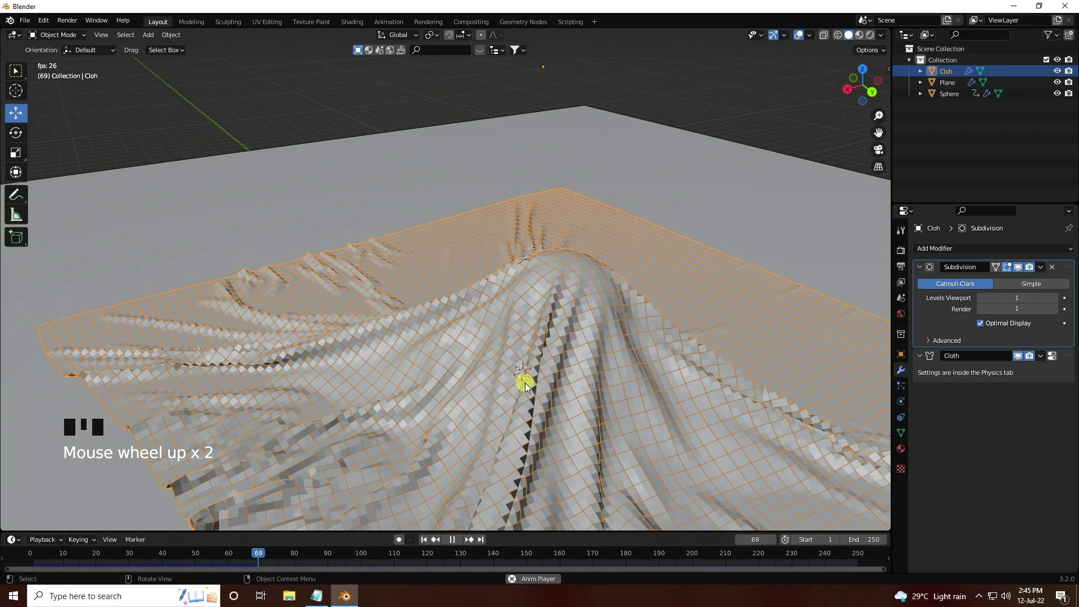
left_click(596, 383)
left_click_drag(543, 369, 454, 543)
left_click(453, 544)
left_click_drag(522, 399, 323, 297)
left_click(318, 297)
left_click_drag(318, 293, 380, 336)
left_click_drag(379, 336, 388, 356)
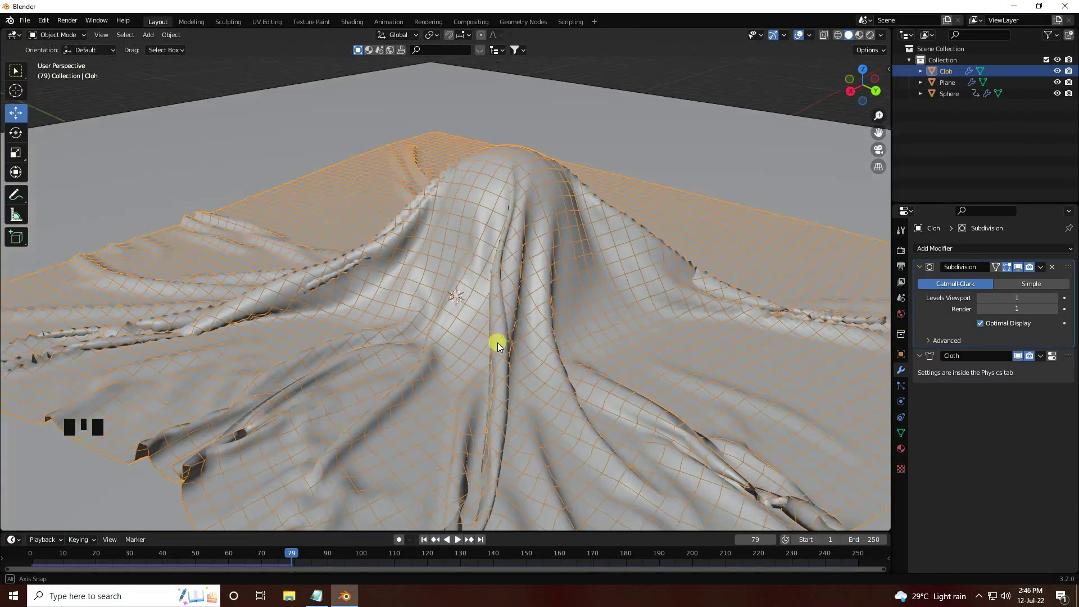
Add a Solidify modifier with 0.01 m thickness to the cloth
middle_click(413, 357)
scroll("up", 3)
left_click_drag(443, 394, 467, 285)
scroll("up", 3)
scroll("up", 3)
left_click(906, 356)
left_click_drag(957, 251, 904, 372)
left_click(903, 373)
left_click_drag(937, 250, 851, 447)
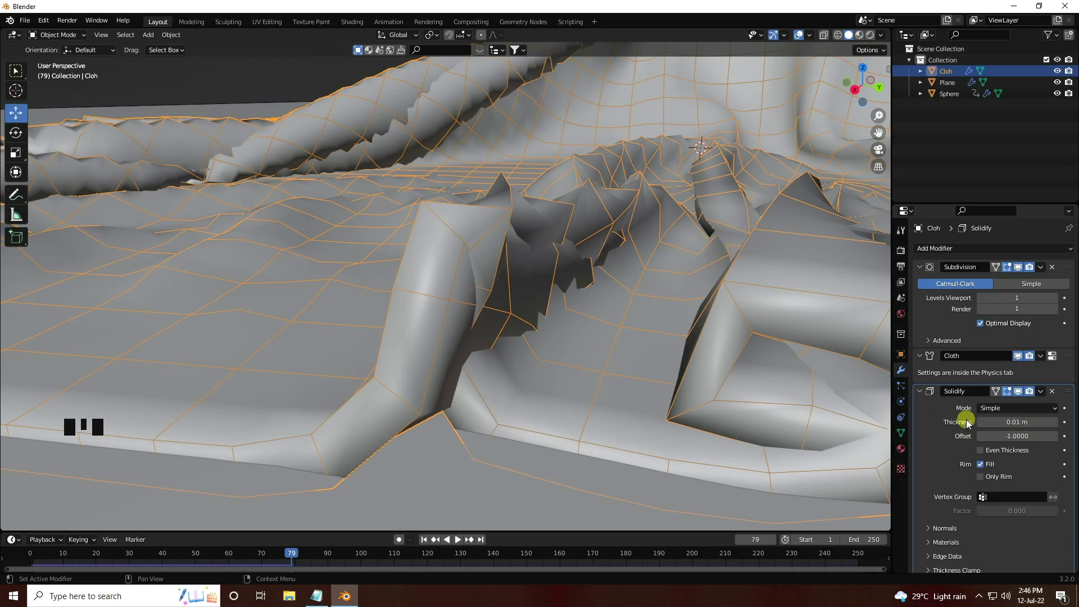
Rewind and replay the cloth simulation with the thickened sheet
scroll("down", 3)
left_click_drag(564, 310, 427, 546)
left_click(428, 546)
scroll("down", 3)
left_click_drag(467, 315, 459, 544)
left_click(459, 543)
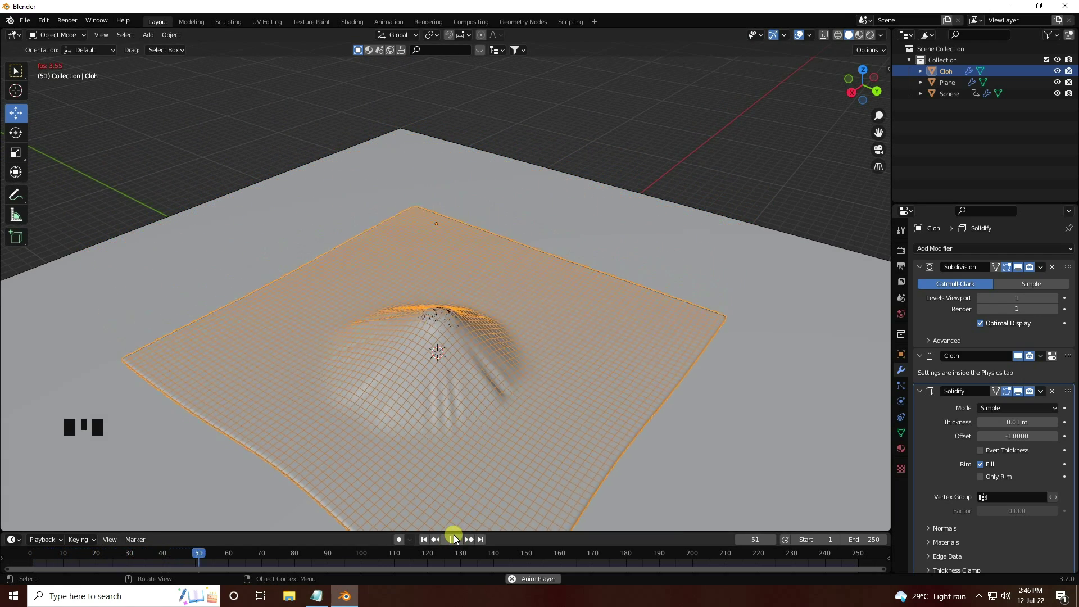
left_click_drag(457, 540, 458, 540)
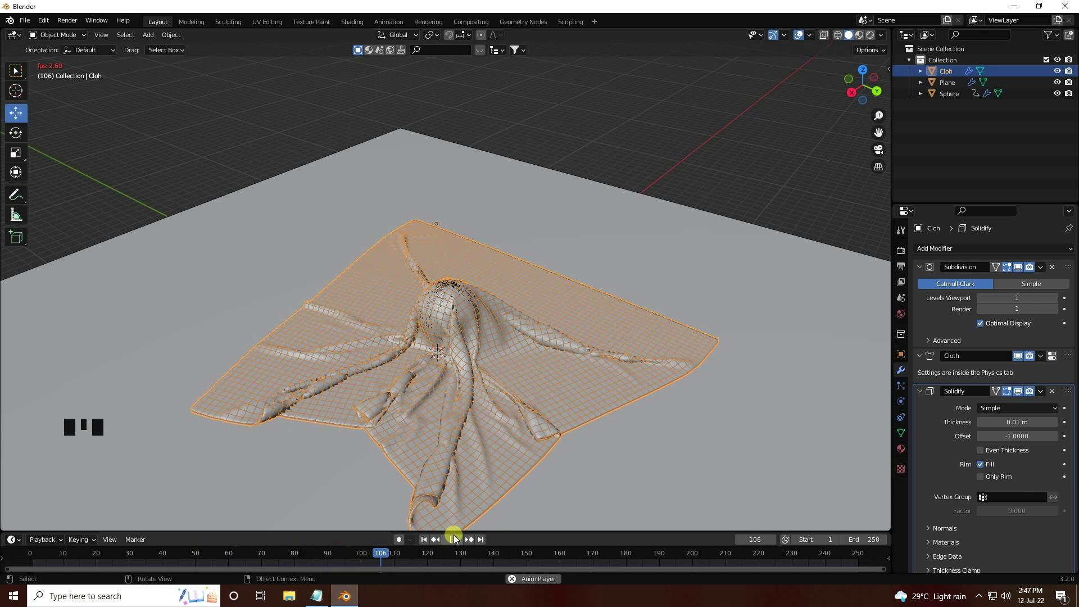
left_click(457, 543)
Orbit in close to inspect the draped folds
scroll("up", 3)
left_click_drag(428, 434, 428, 542)
left_click_drag(428, 542, 391, 300)
middle_click(387, 301)
left_click_drag(471, 240, 411, 299)
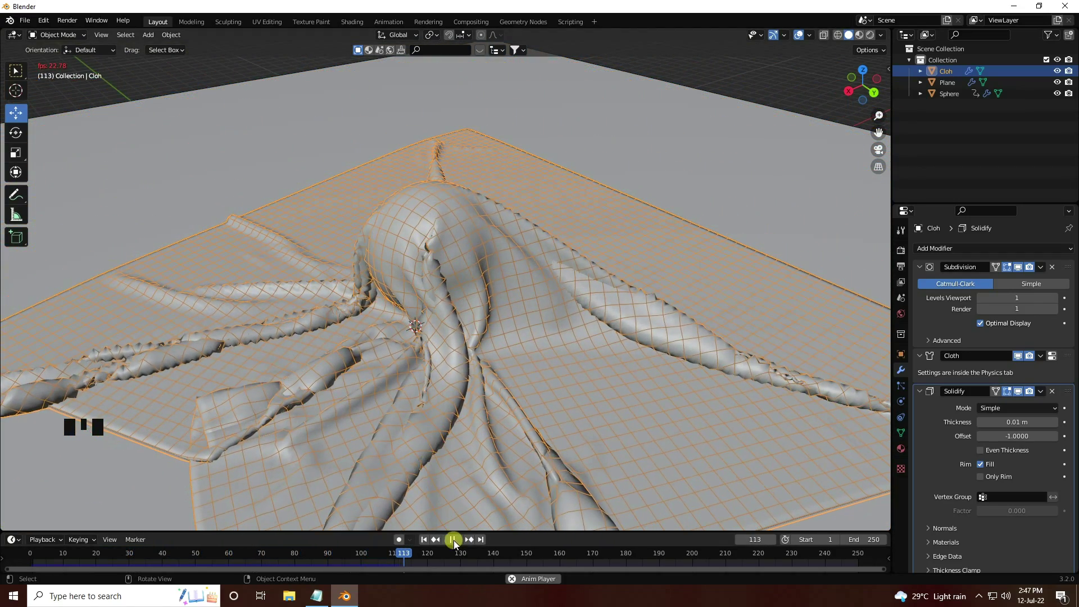
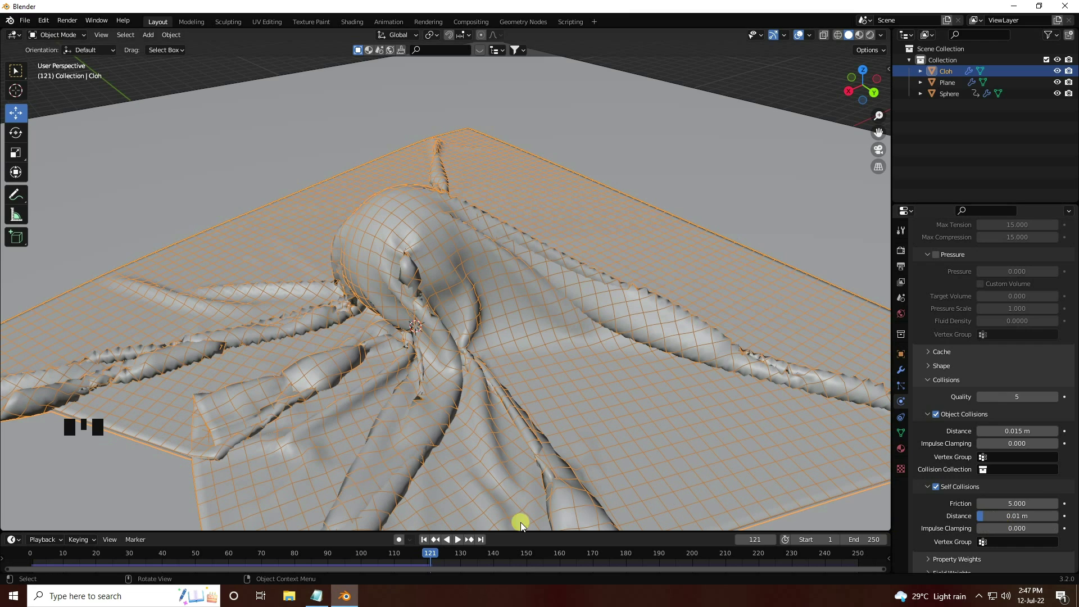
Bake the cloth simulation's 250 frames from the Cache panel
left_click_drag(426, 544, 942, 417)
scroll("up", 3)
left_click_drag(931, 377, 964, 434)
scroll("down", 3)
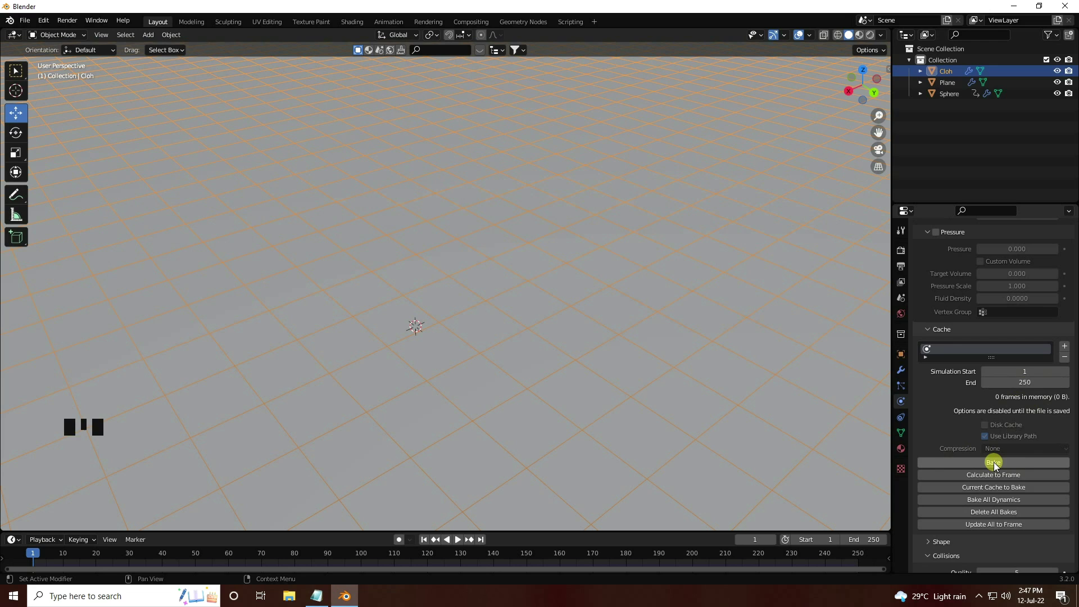
left_click_drag(998, 468, 309, 298)
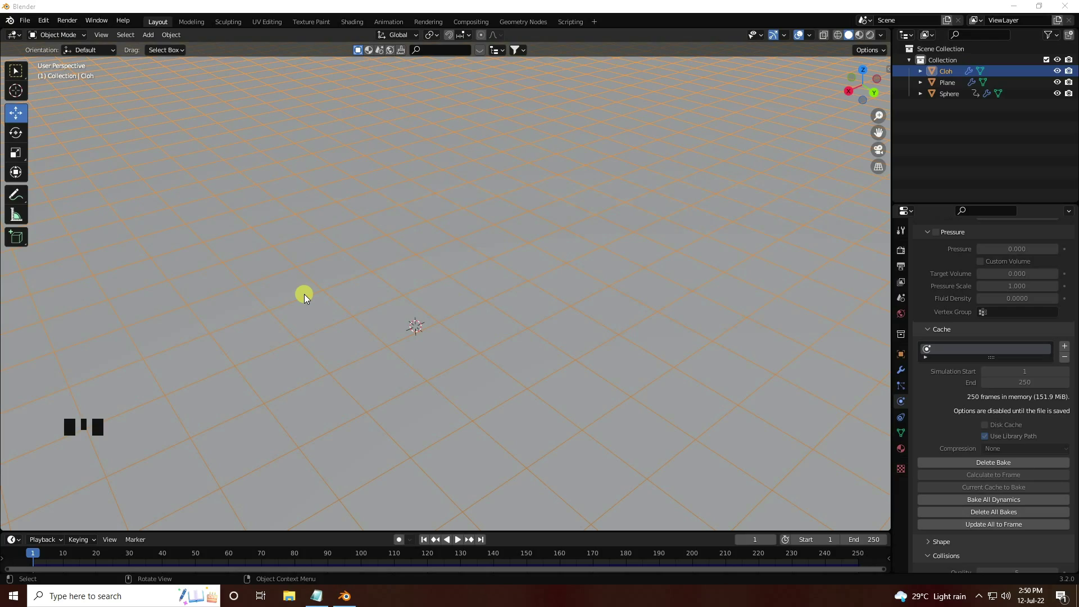
Orbit and scrub the timeline through the baked cloth animation
left_click_drag(460, 542, 367, 341)
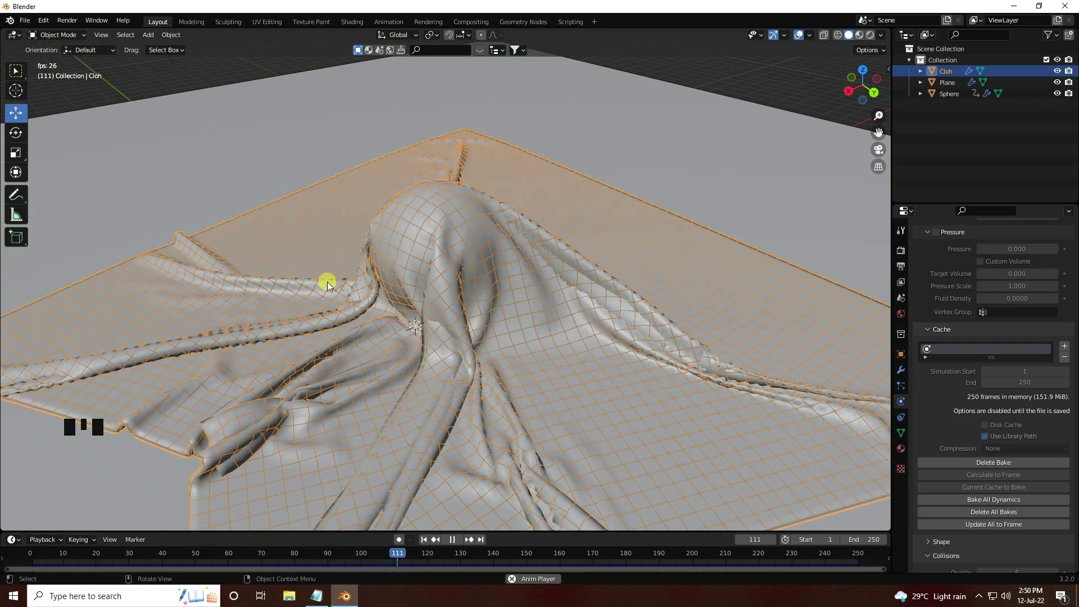
middle_click(327, 275)
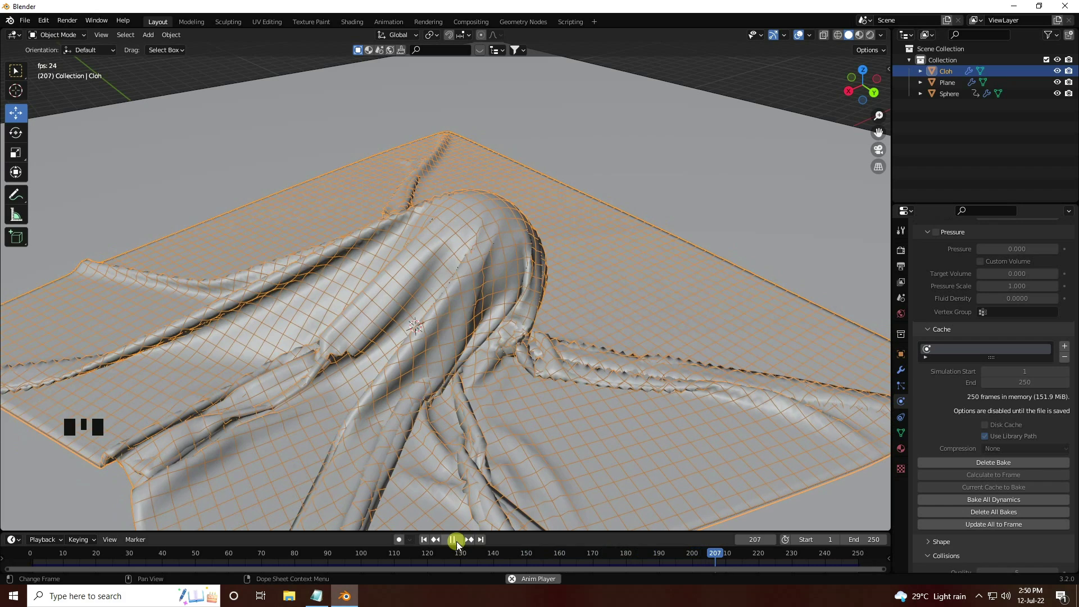
left_click_drag(458, 543, 902, 375)
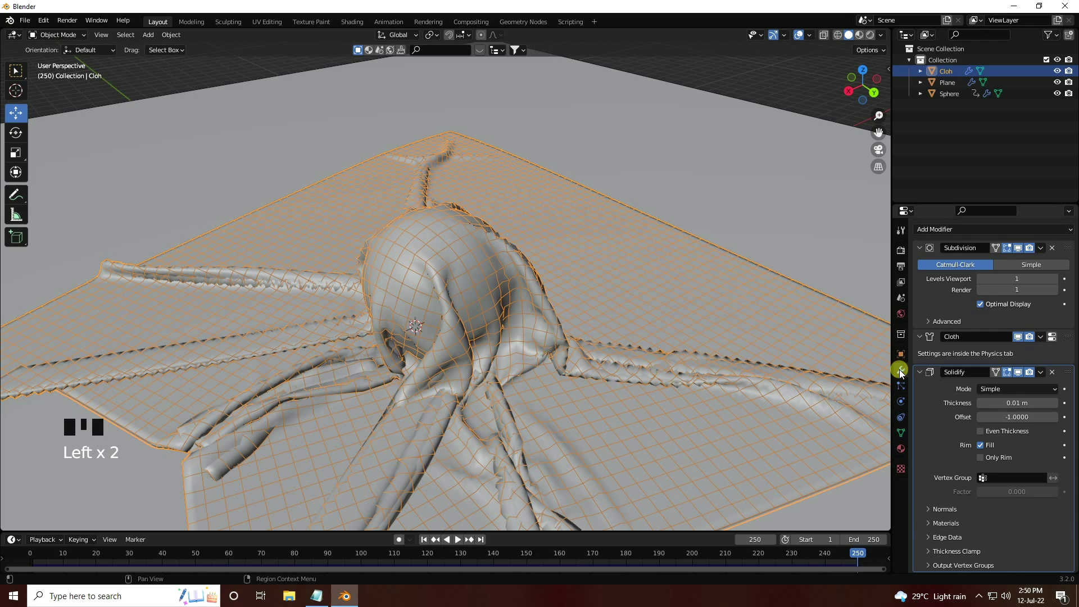
Add a second Subdivision modifier with viewport level 4 and render level 5
left_click_drag(950, 234, 867, 434)
scroll("down", 3)
left_click_drag(924, 286, 1058, 439)
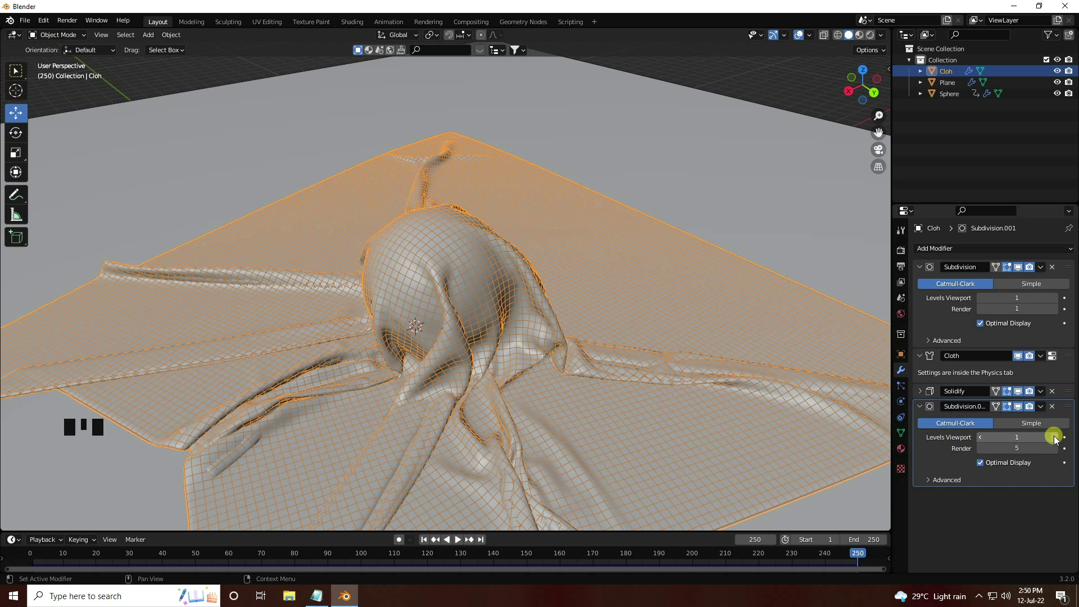
left_click_drag(1057, 441, 457, 356)
scroll("up", 3)
scroll("down", 3)
Orbit and step back through frames to inspect the denser drape from all sides
left_click_drag(470, 360, 442, 343)
scroll("up", 3)
left_click_drag(451, 360, 336, 368)
left_click_drag(399, 383, 439, 390)
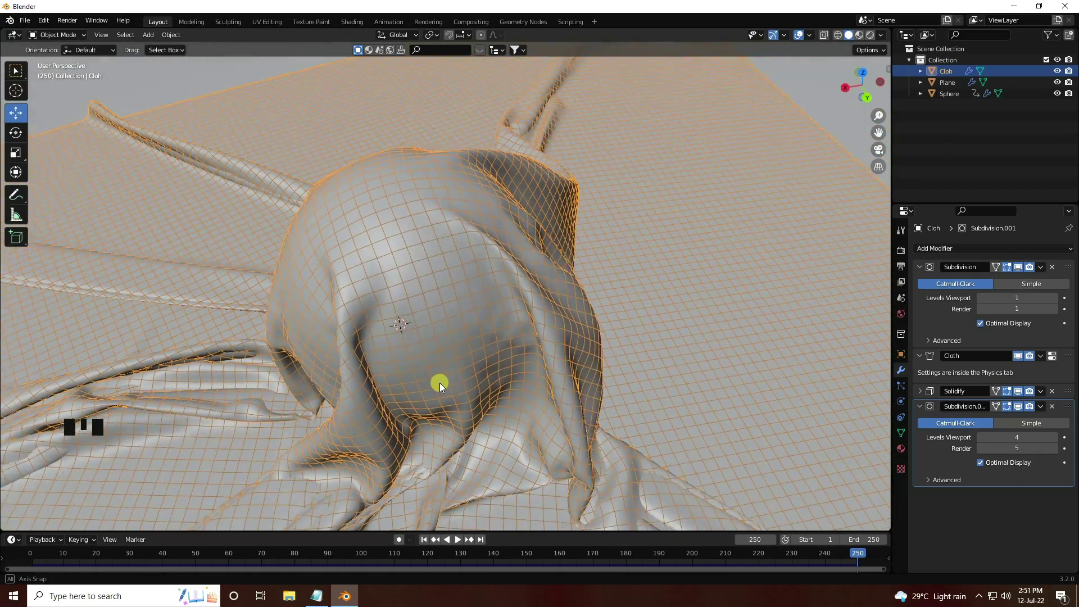
middle_click(447, 387)
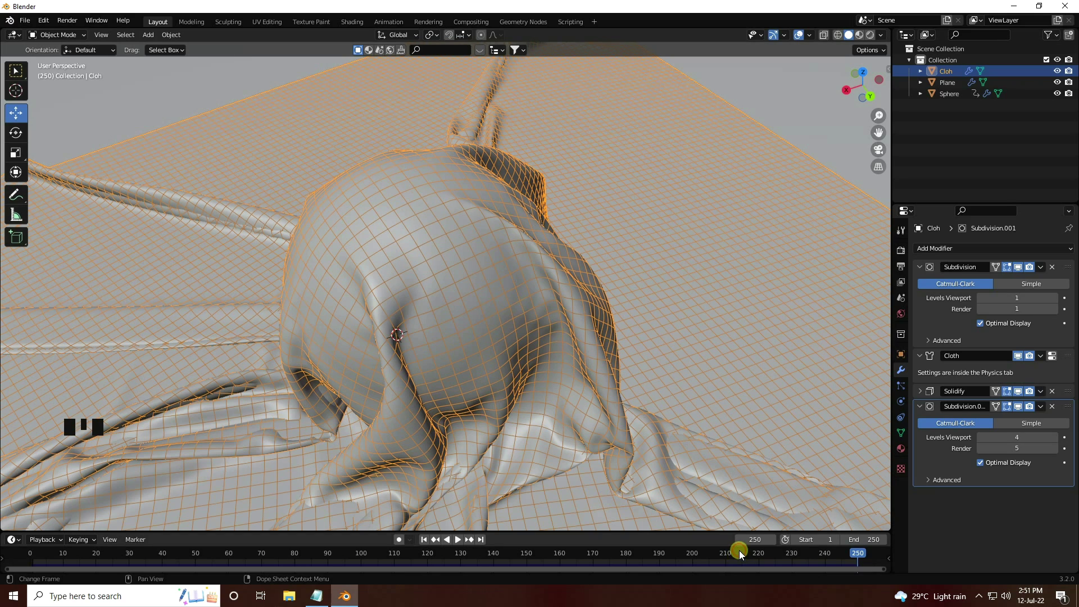
left_click_drag(741, 556, 553, 345)
scroll("down", 3)
left_click_drag(511, 360, 511, 354)
left_click_drag(514, 354, 529, 354)
left_click_drag(535, 352, 537, 345)
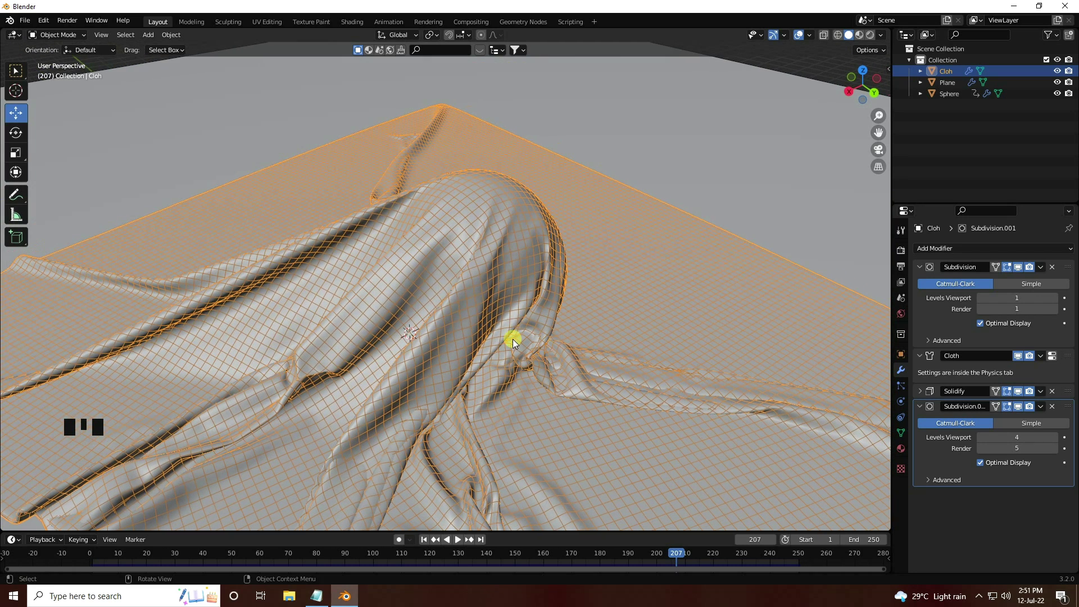
Give the cloth material base colour FFA68D, metallic 0.6 and roughness 0.4
left_click(512, 341)
left_click(904, 451)
left_click(958, 301)
left_click(1034, 419)
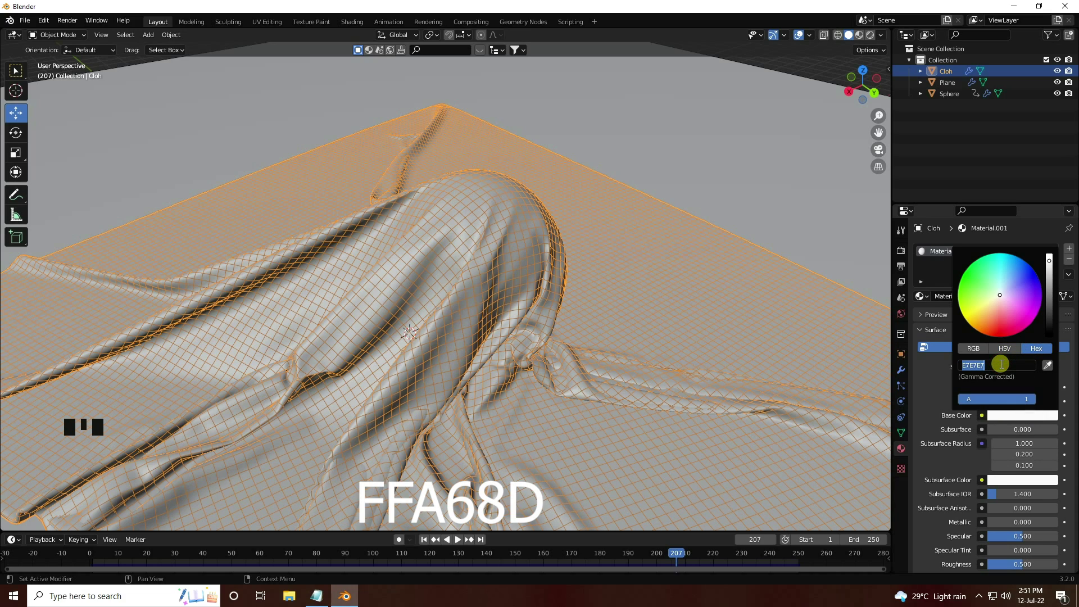
key("f")
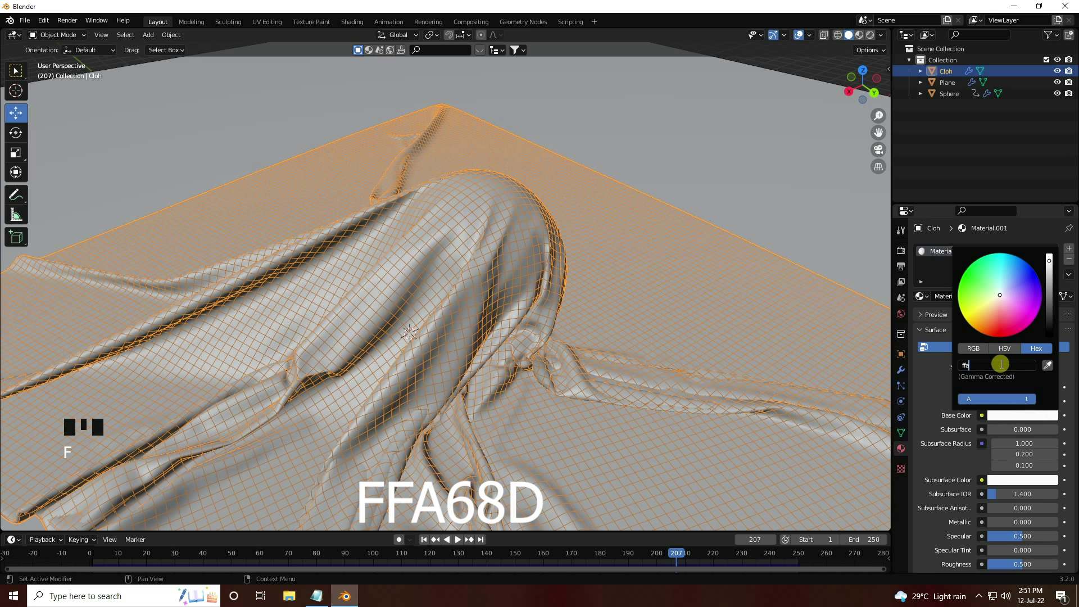
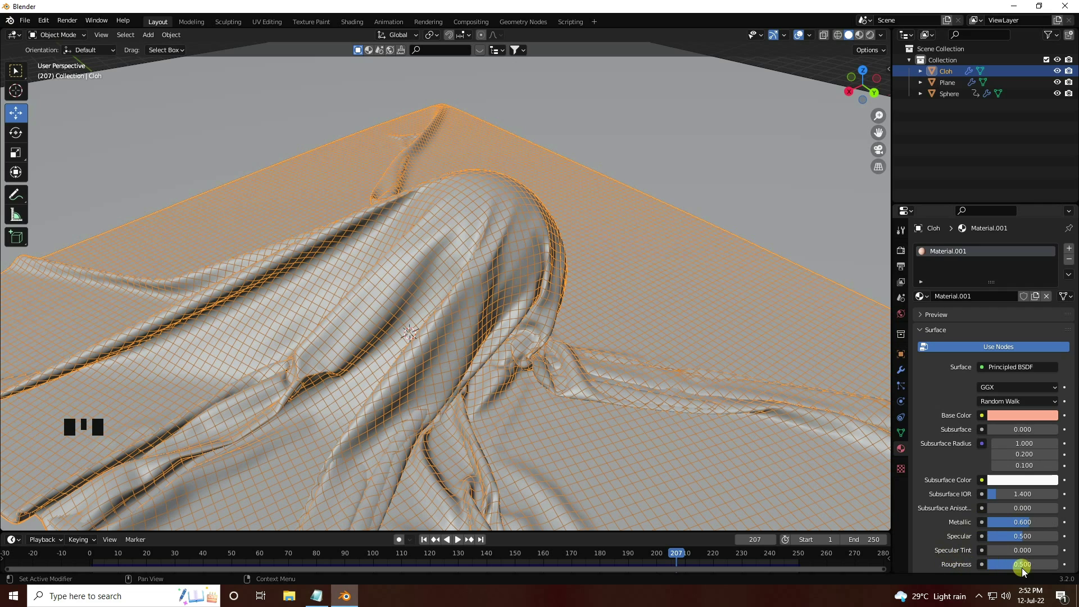
left_click_drag(1023, 569, 822, 157)
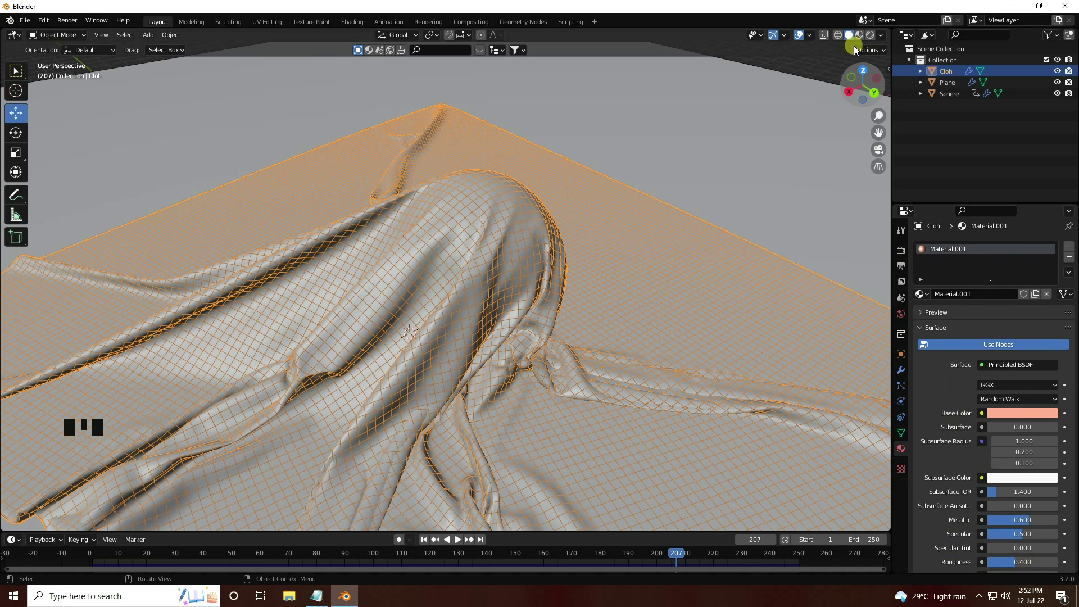
Switch the viewport to Material Preview and orbit to view the peach cloth
left_click(863, 41)
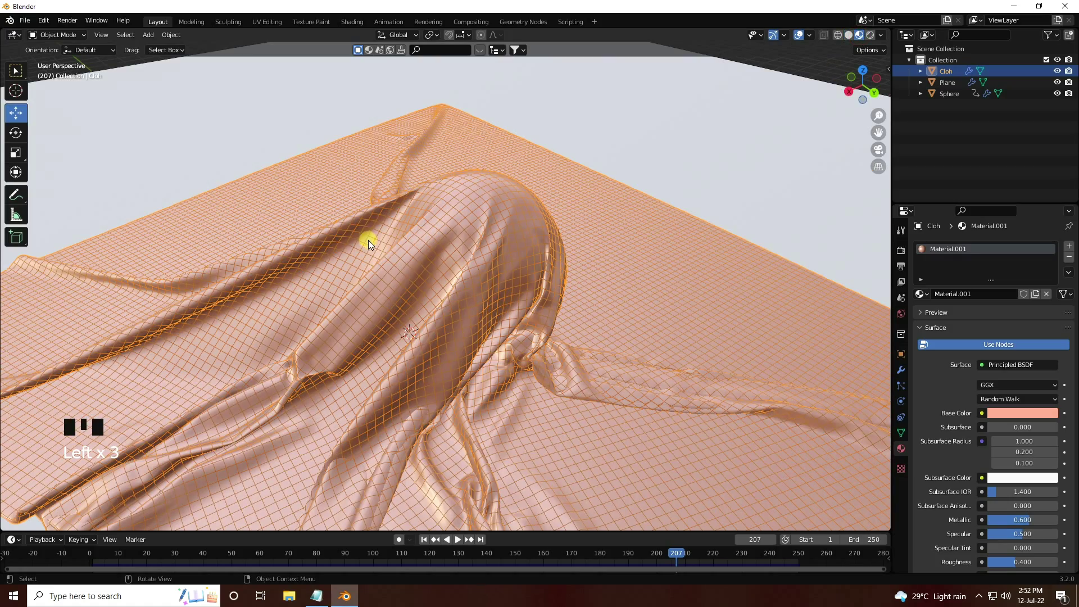
scroll("down", 3)
scroll("up", 3)
left_click_drag(393, 335, 510, 346)
scroll("up", 3)
left_click_drag(484, 361, 476, 361)
scroll("down", 3)
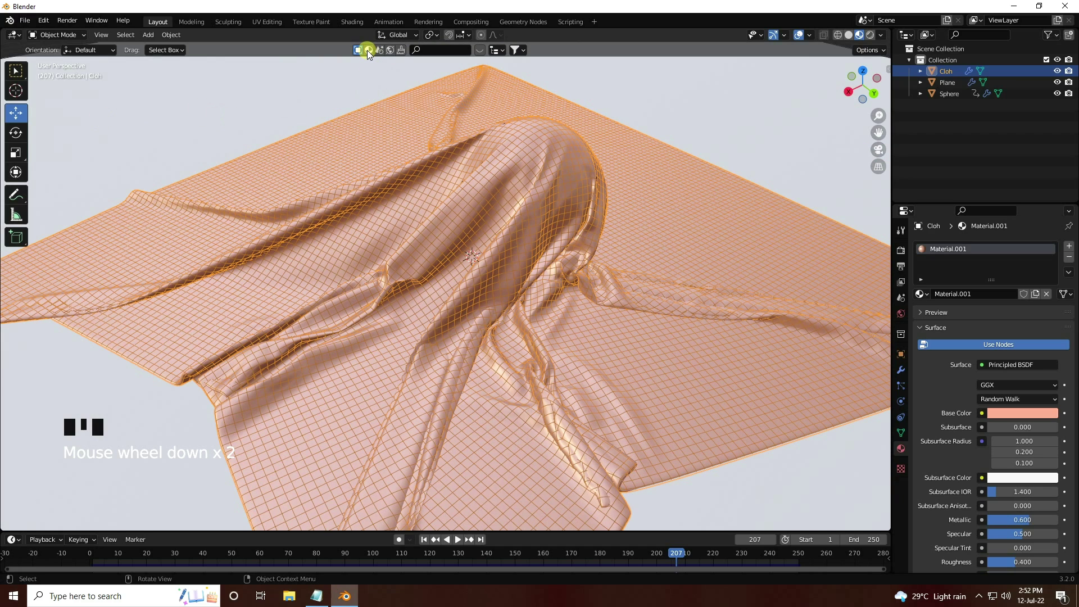
Find the Wooden floor material via BlenderKit search for 'floor' and assign it to the Plane
left_click(370, 52)
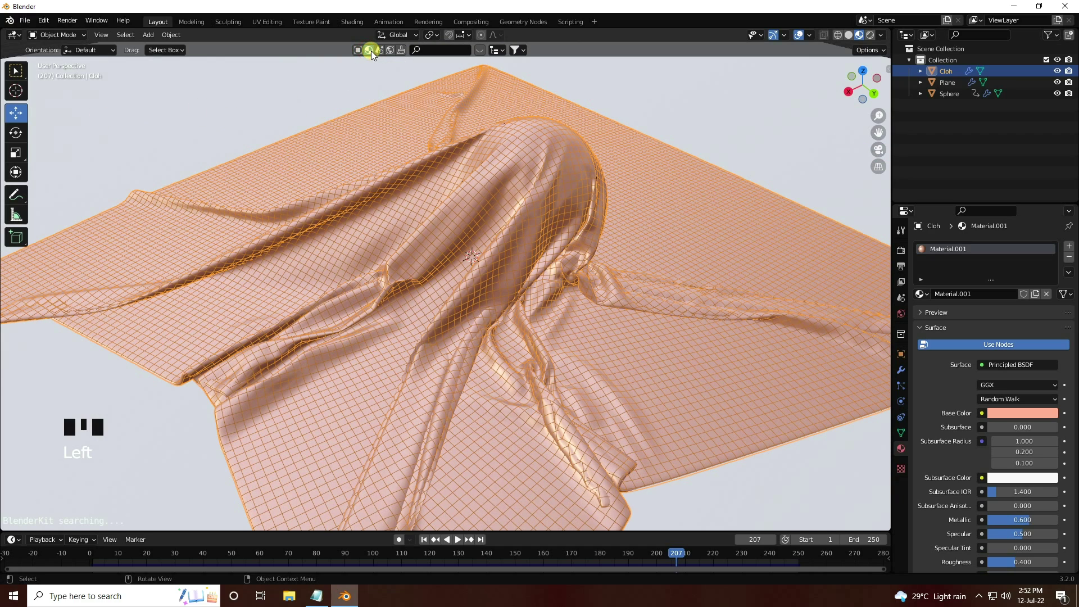
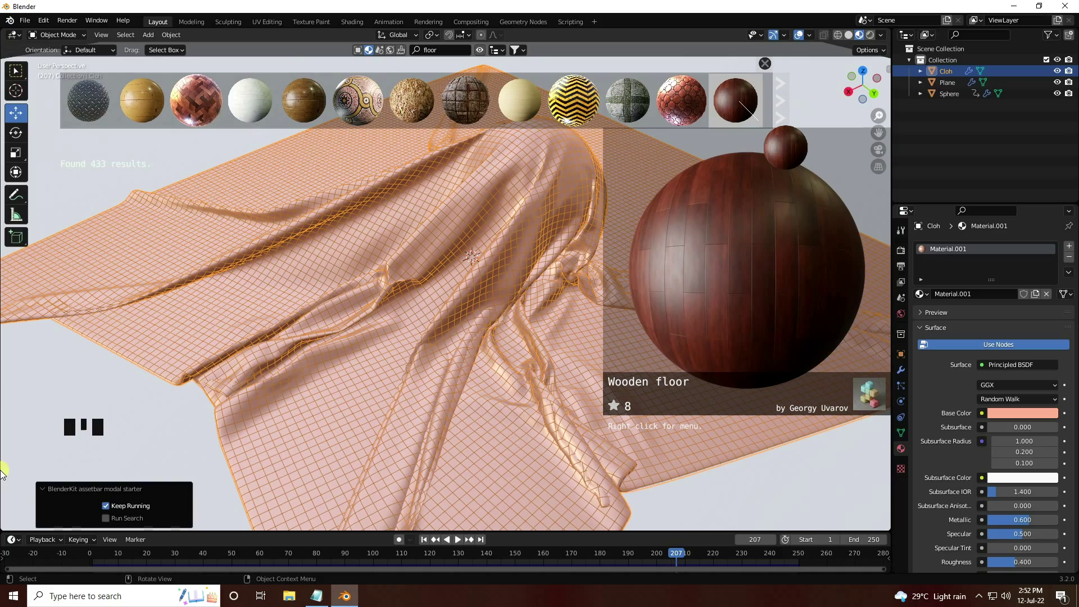
left_click(56, 458)
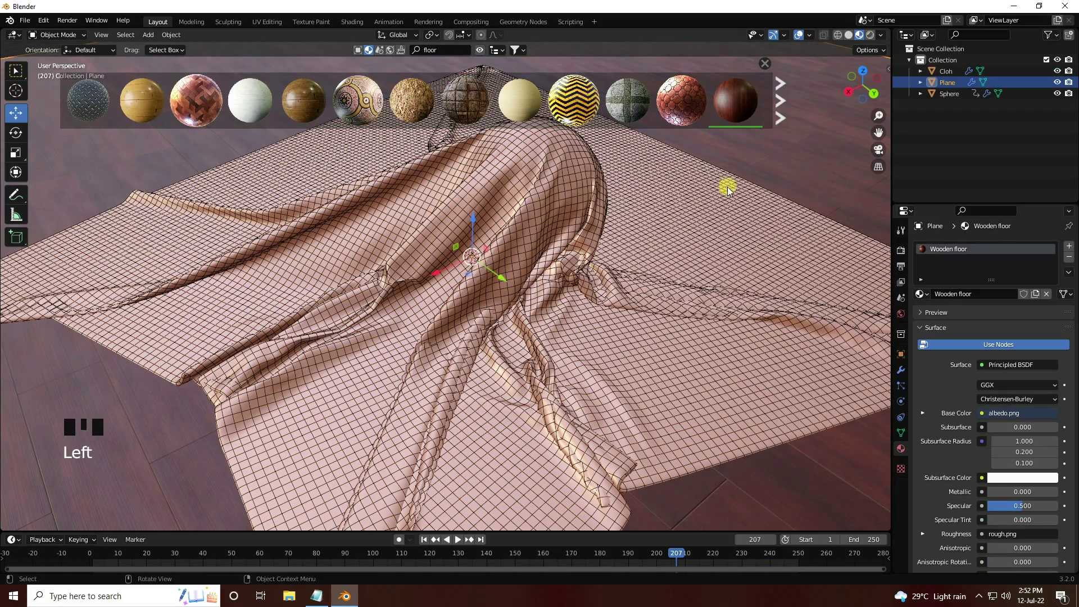
scroll("down", 3)
scroll("up", 3)
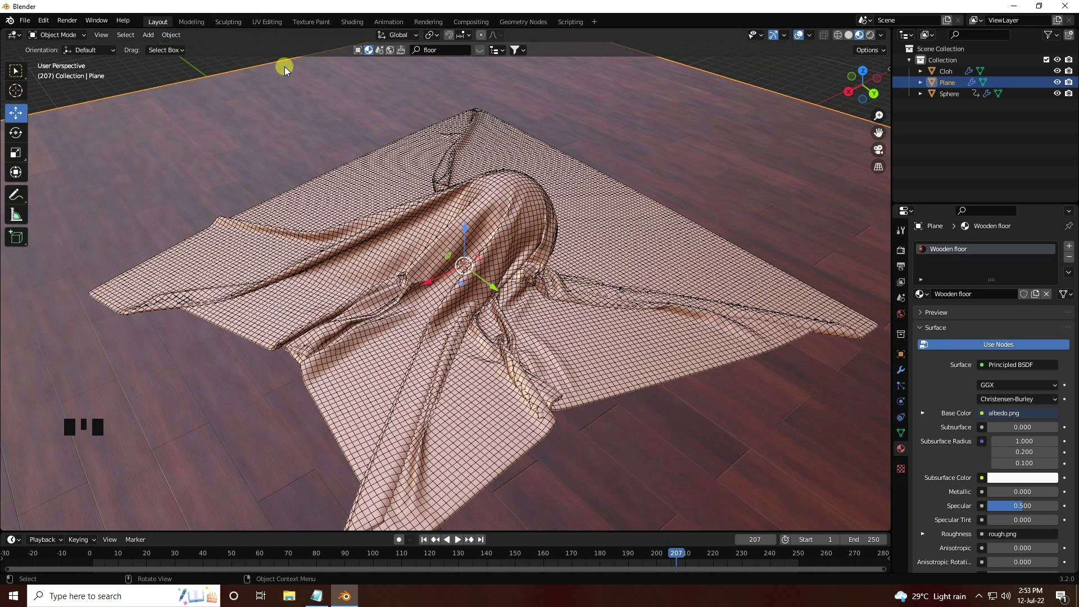
left_click(292, 122)
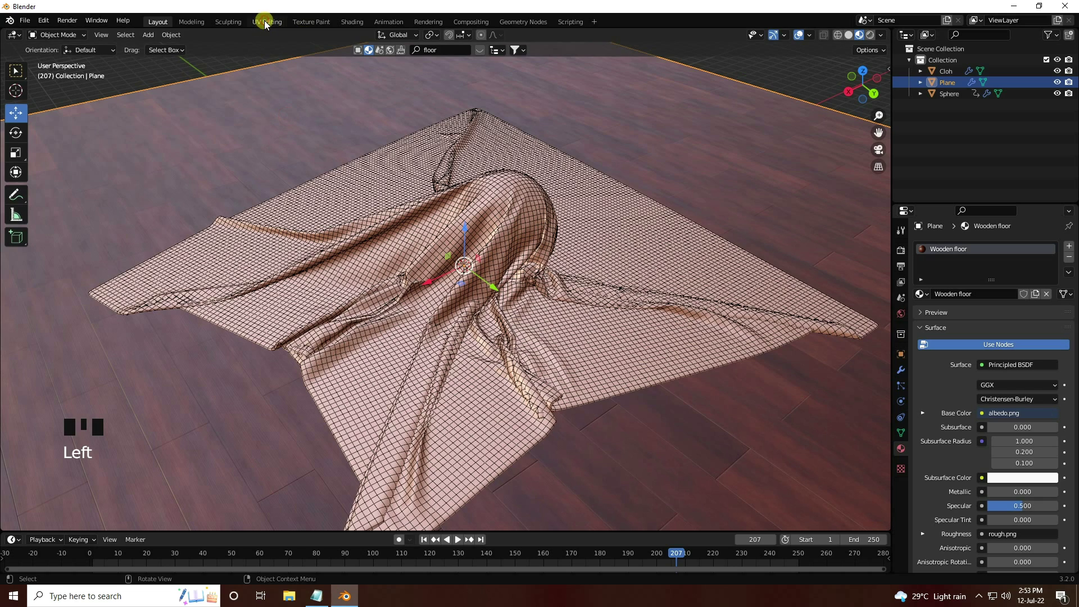
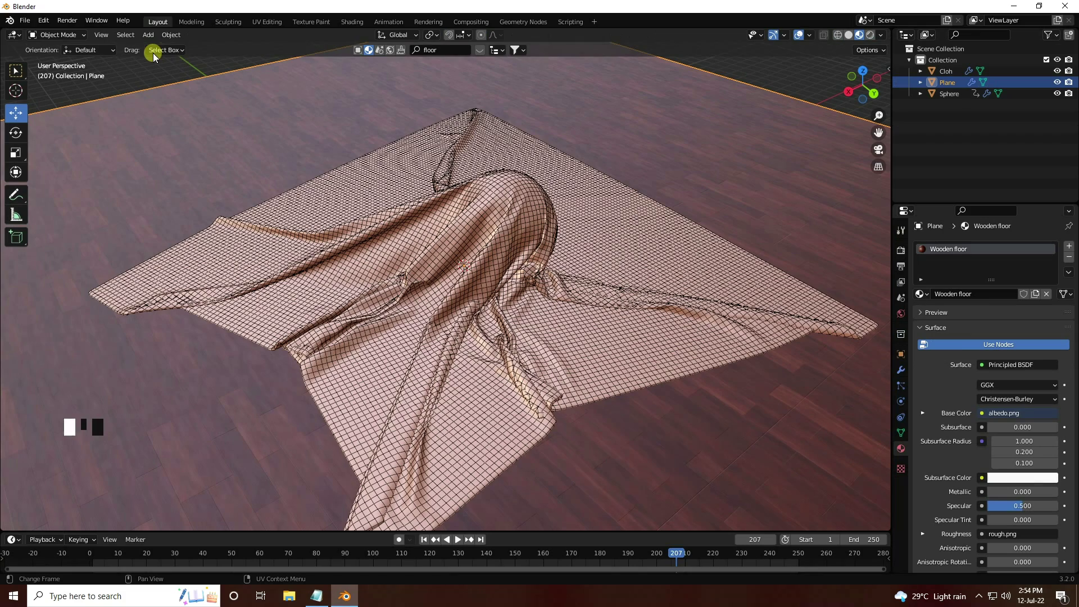
Orbit and zoom the viewport closer to the draped cloth
scroll("down", 3)
left_click_drag(349, 283, 396, 375)
scroll("up", 3)
left_click_drag(361, 228, 481, 294)
scroll("up", 3)
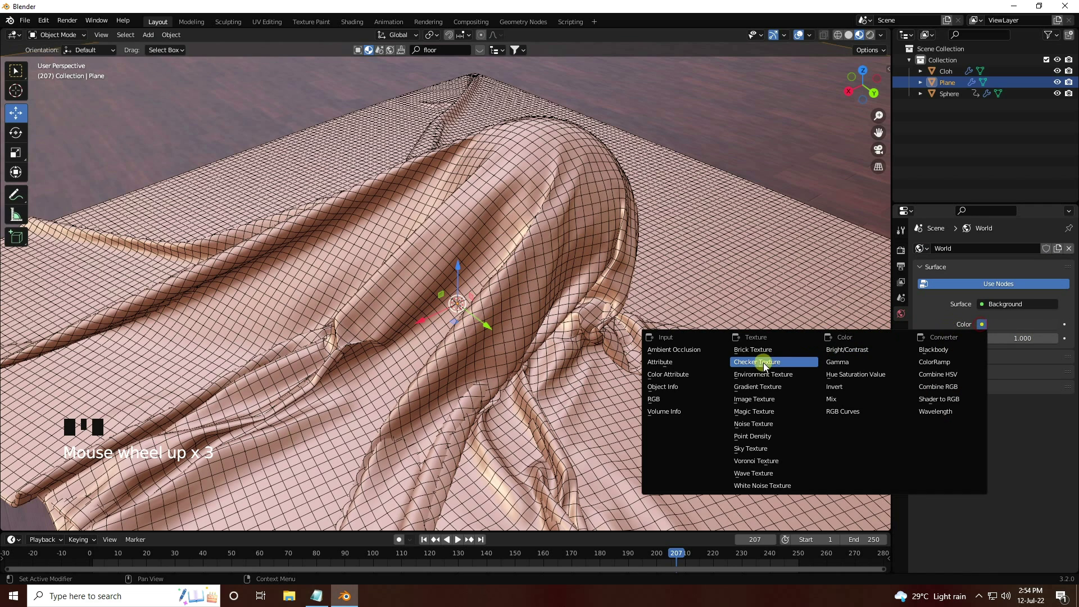
Make the World colour an Environment Texture loaded with artist_workshop_8k.exr
left_click_drag(969, 346, 1028, 344)
left_click_drag(1027, 344, 727, 453)
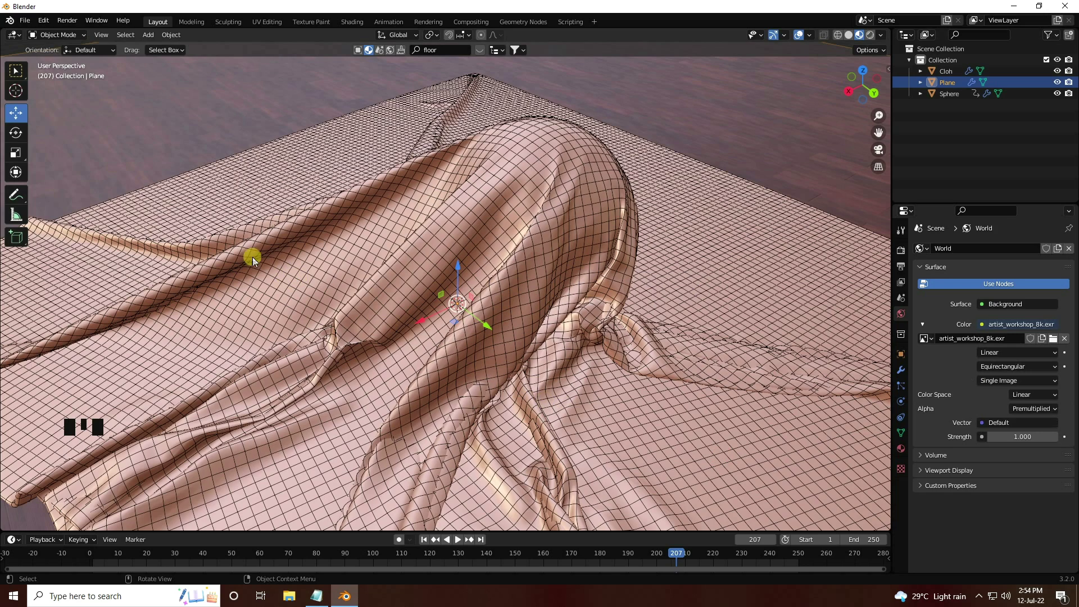
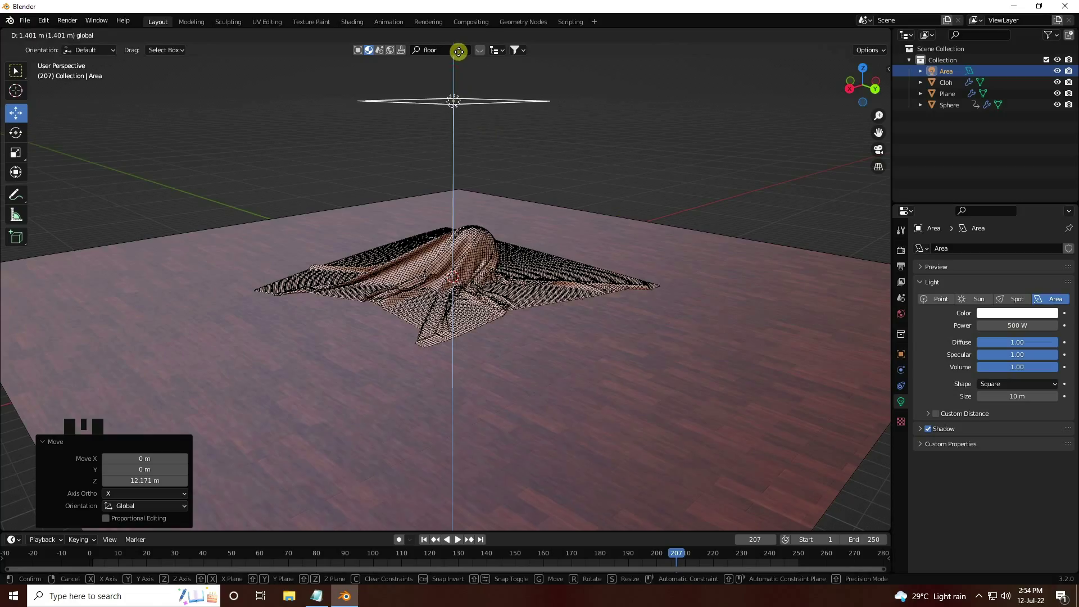
Raise the area light, align the new camera to the framed view, and scrub to frame 129
left_click_drag(455, 282, 403, 303)
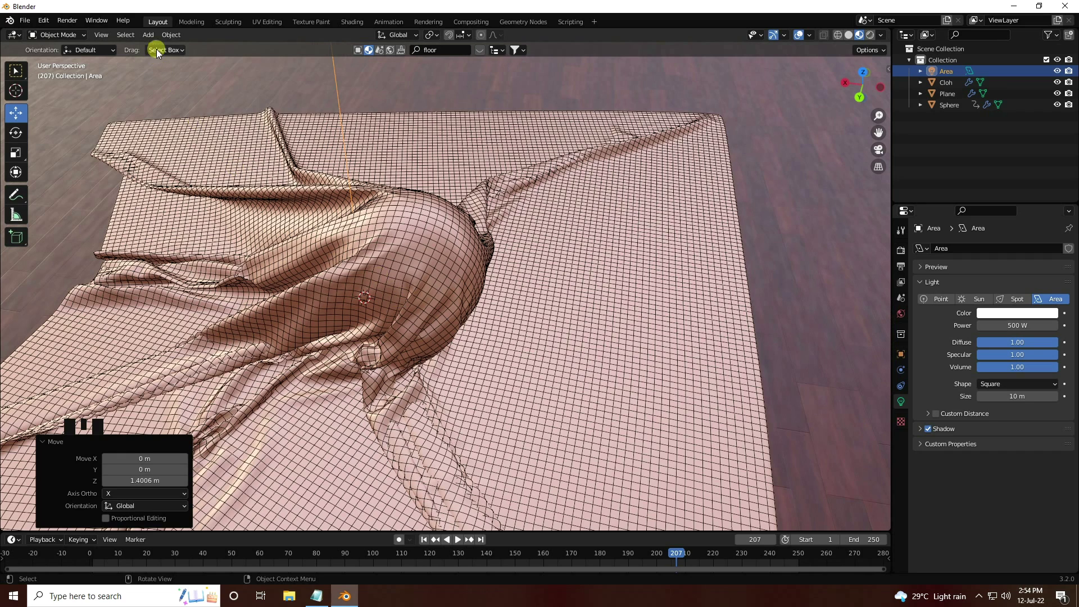
left_click_drag(219, 240, 245, 251)
key("ctrl+alt+KP_0")
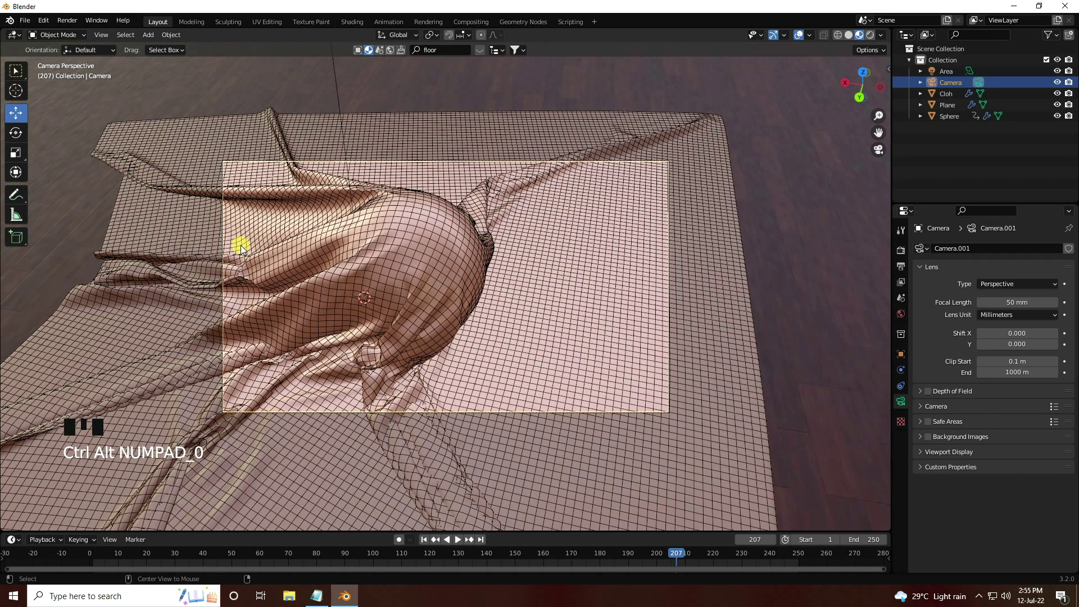
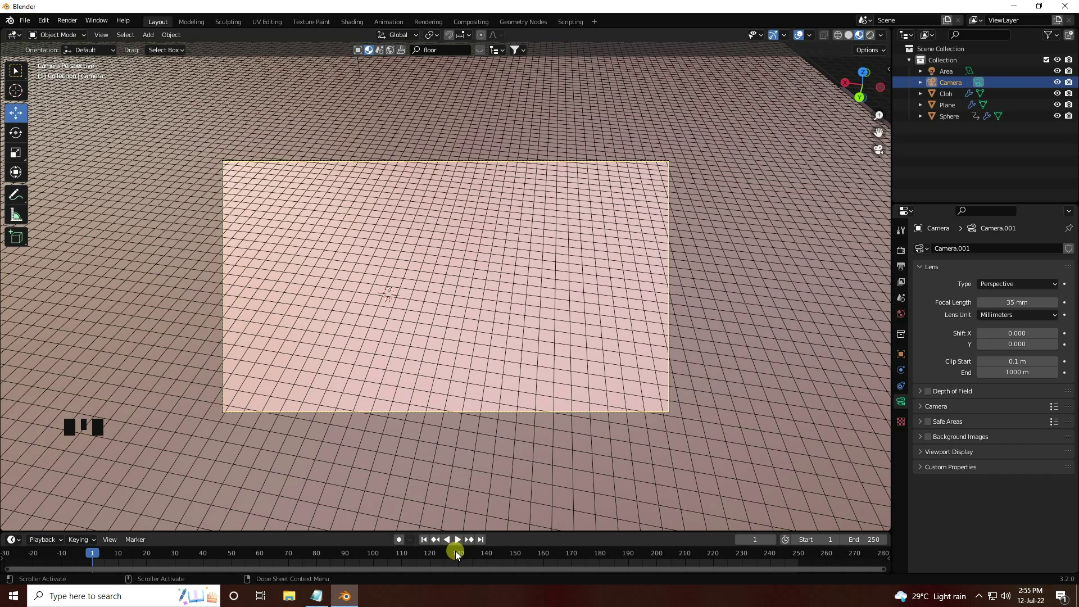
left_click_drag(460, 557, 908, 269)
Switch rendering to Cycles on GPU Compute with 64 samples and frame rate 30 fps
left_click(906, 264)
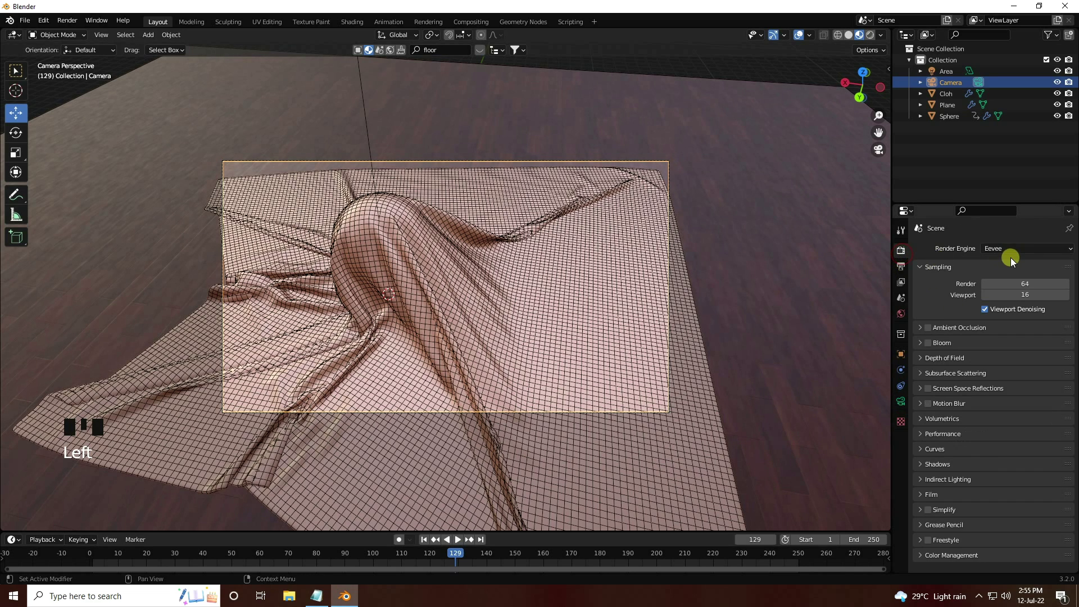
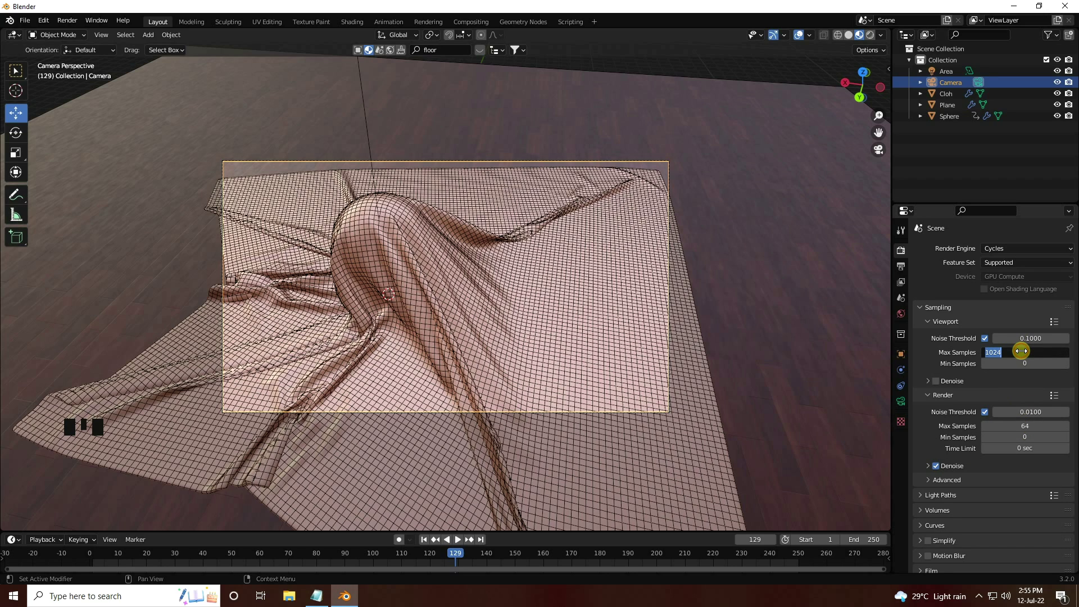
left_click_drag(955, 426, 902, 276)
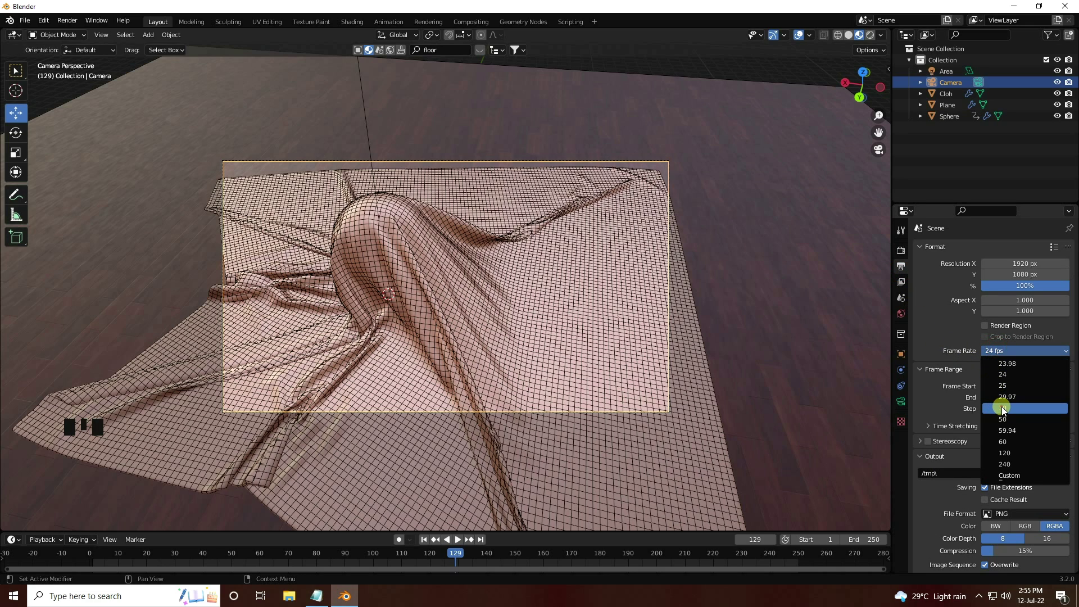
Point render output to a new Desktop folder, then select the Cloth object for its cache settings
left_click_drag(1004, 411, 418, 355)
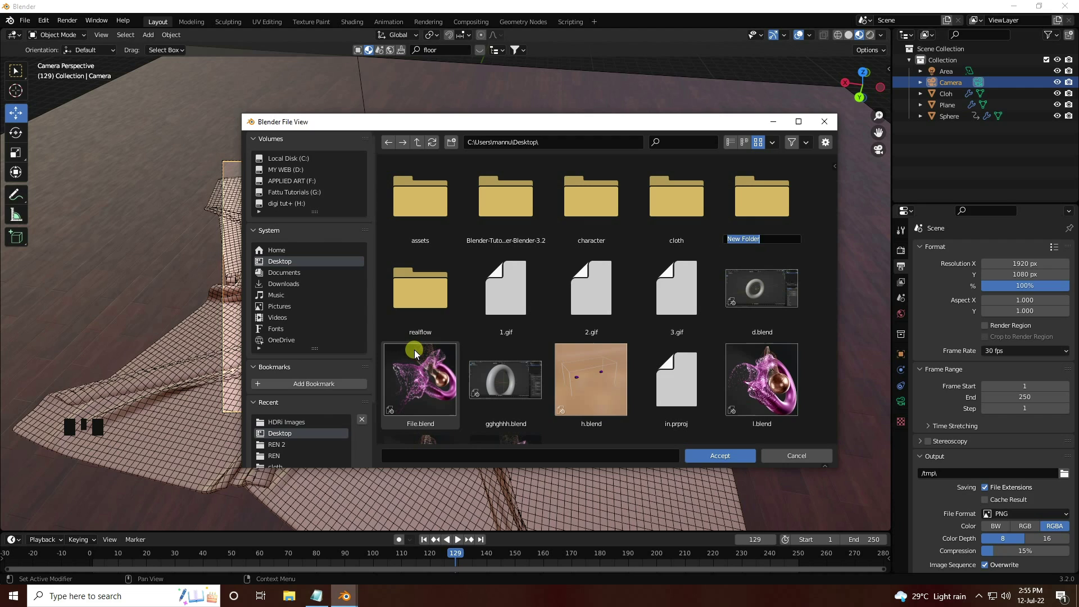
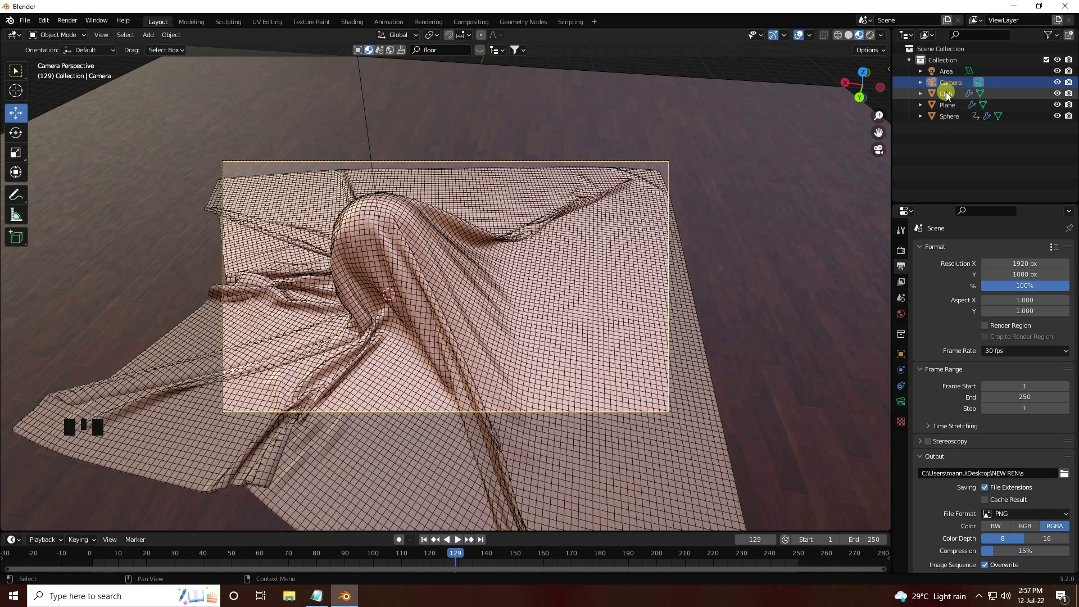
left_click(950, 97)
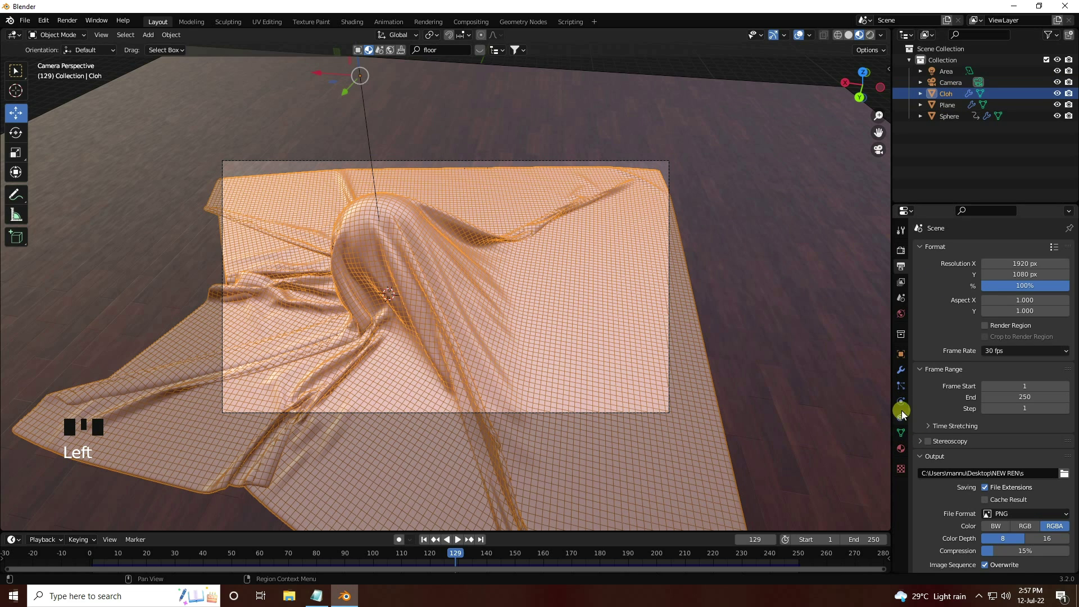